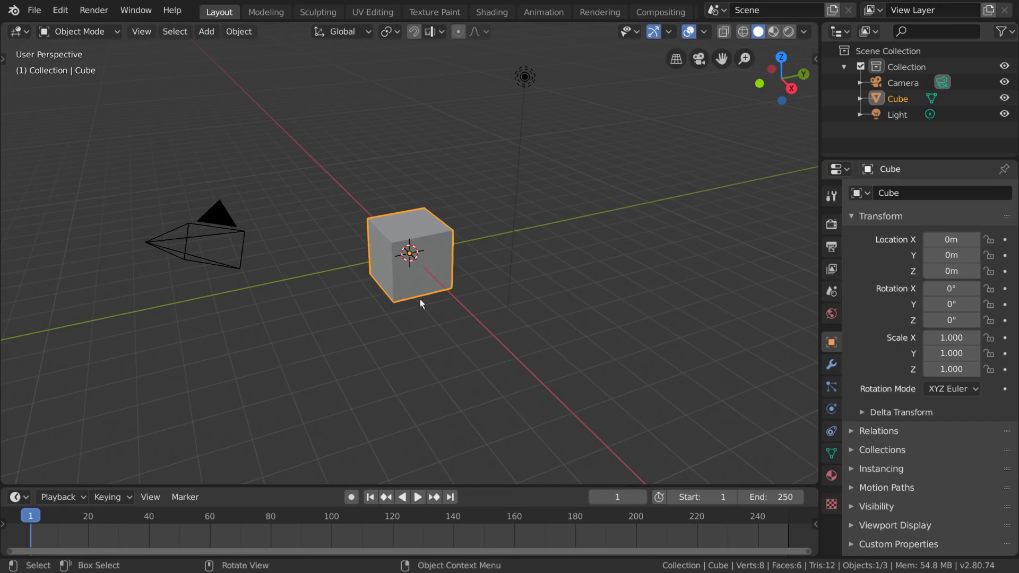
Orbit around the cube, peek at the editor-type list, split the viewport in two and merge it back.
{"action": "middle_click", "coordinate": [414, 319]}
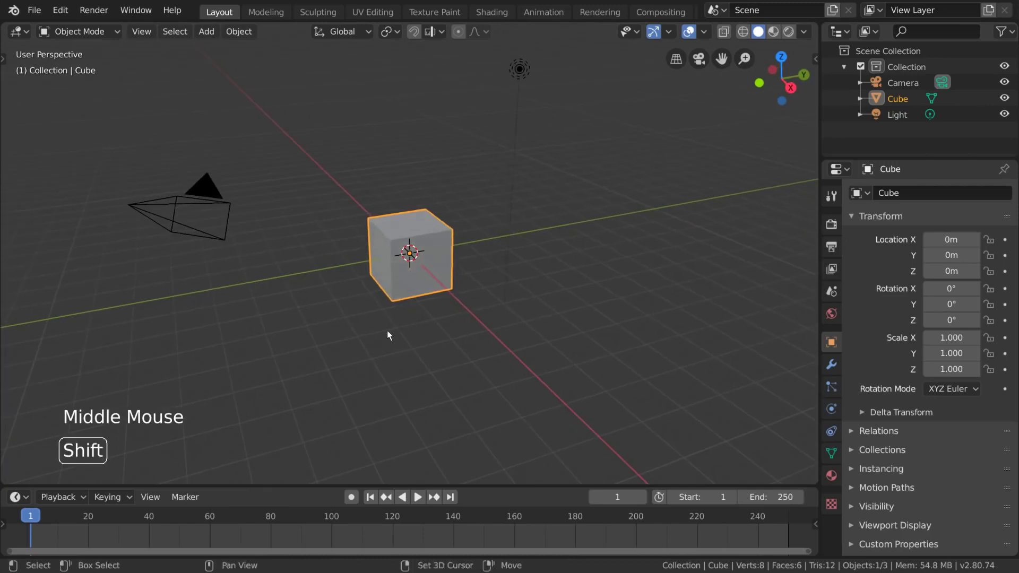
{"action": "middle_click", "coordinate": [391, 335]}
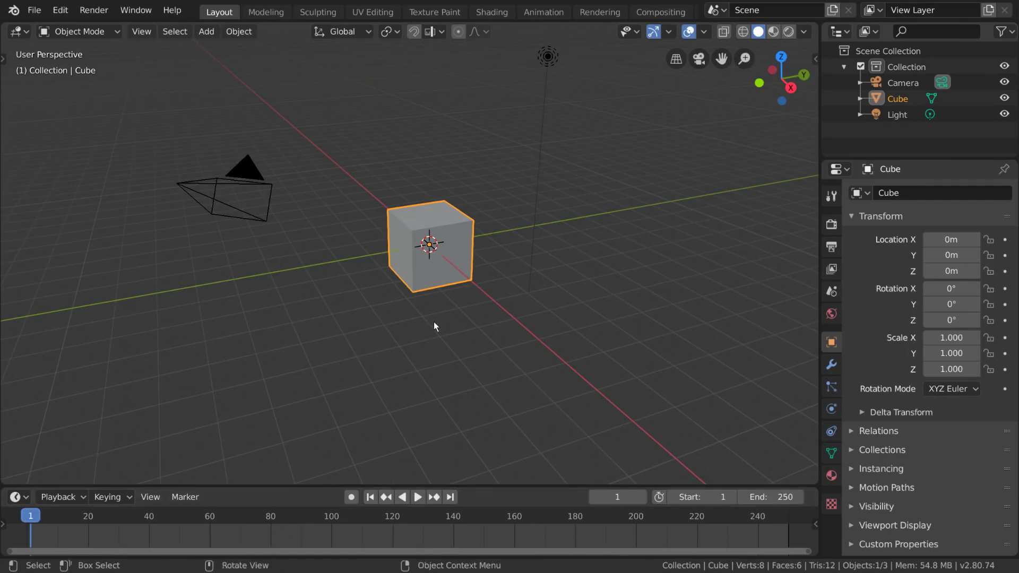
{"action": "middle_click", "coordinate": [467, 309]}
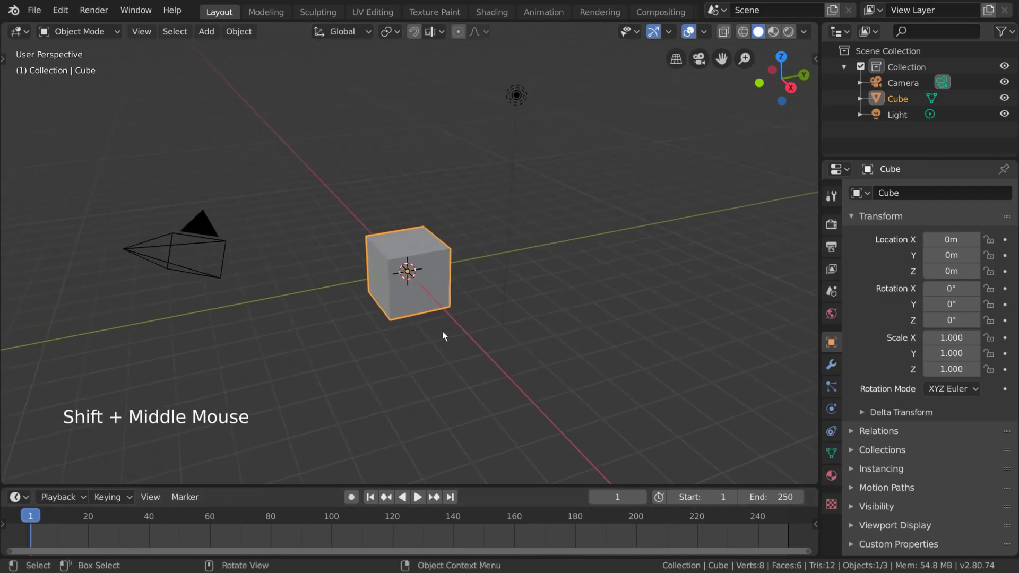
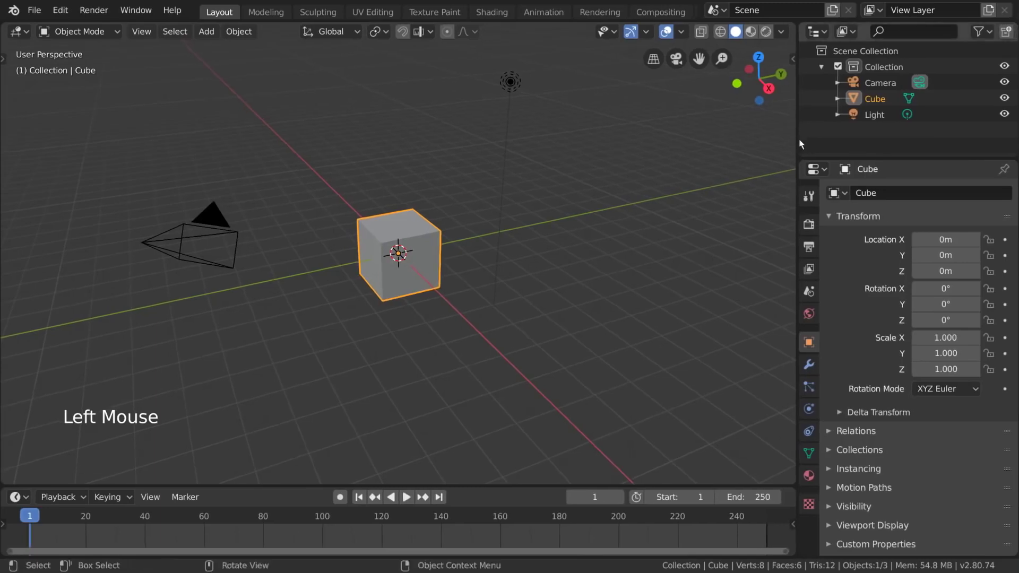
{"action": "left_click", "coordinate": [821, 39]}
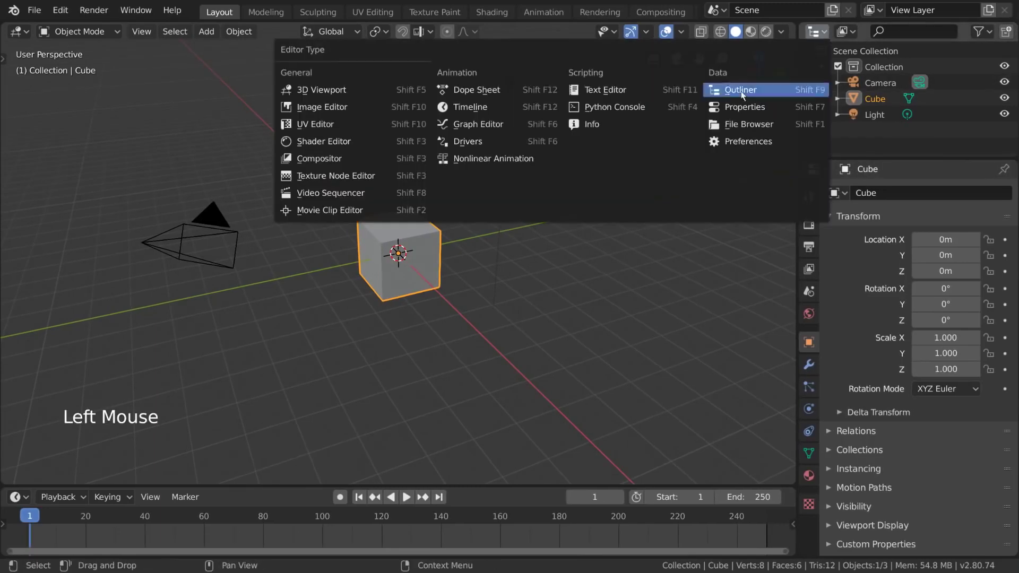
{"action": "left_click", "coordinate": [826, 36]}
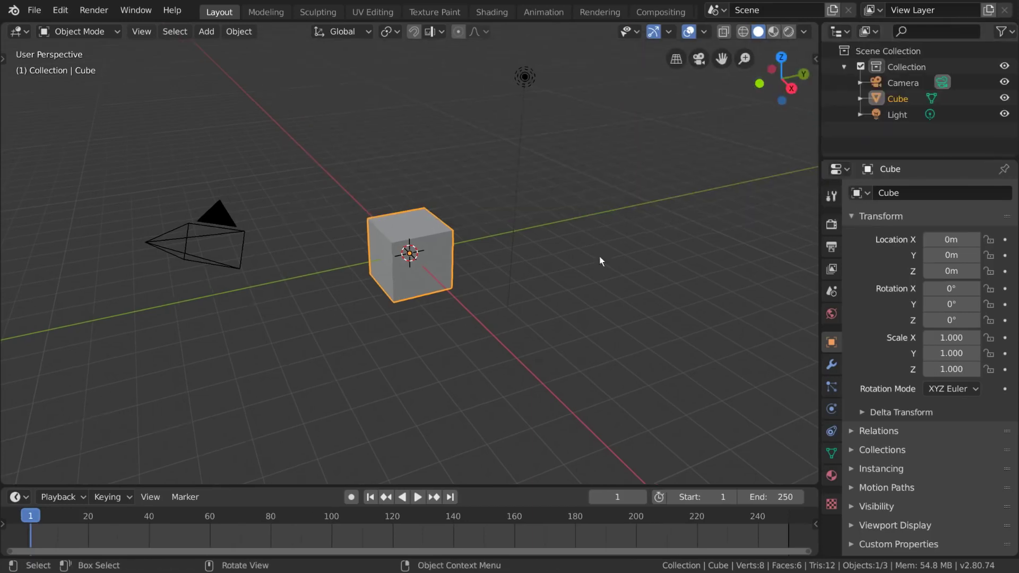
{"action": "right_click", "coordinate": [822, 130]}
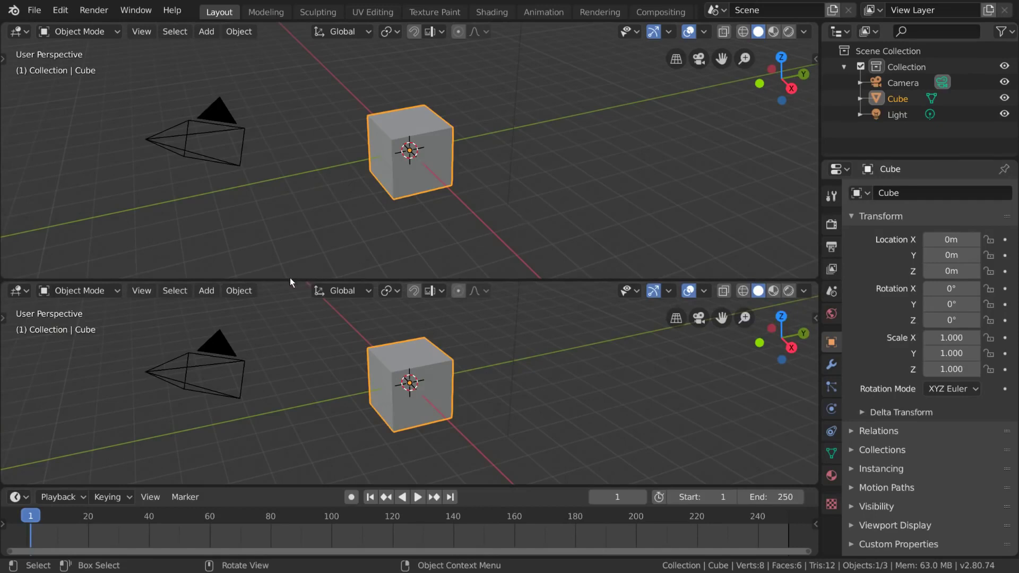
{"action": "right_click", "coordinate": [289, 285]}
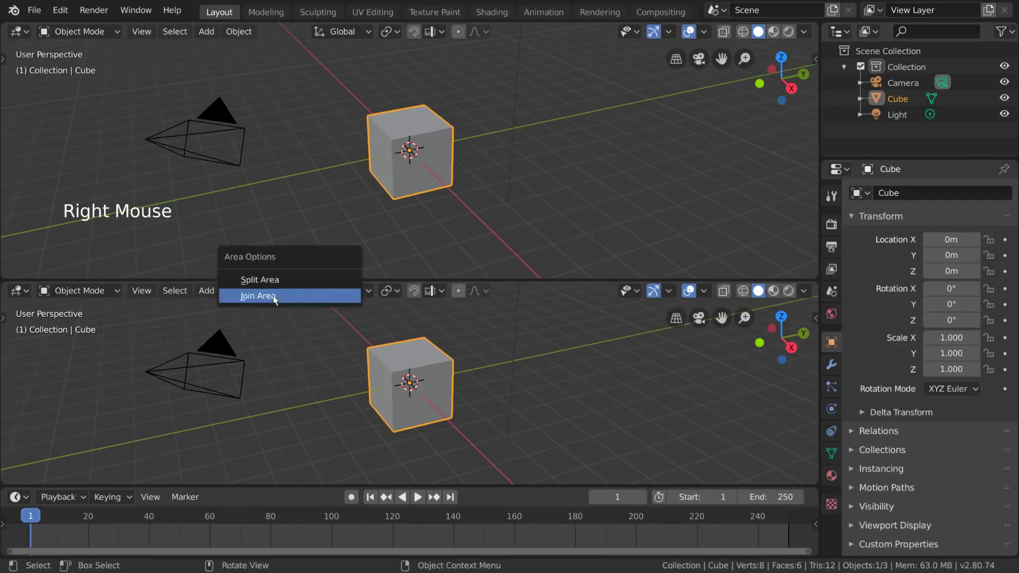
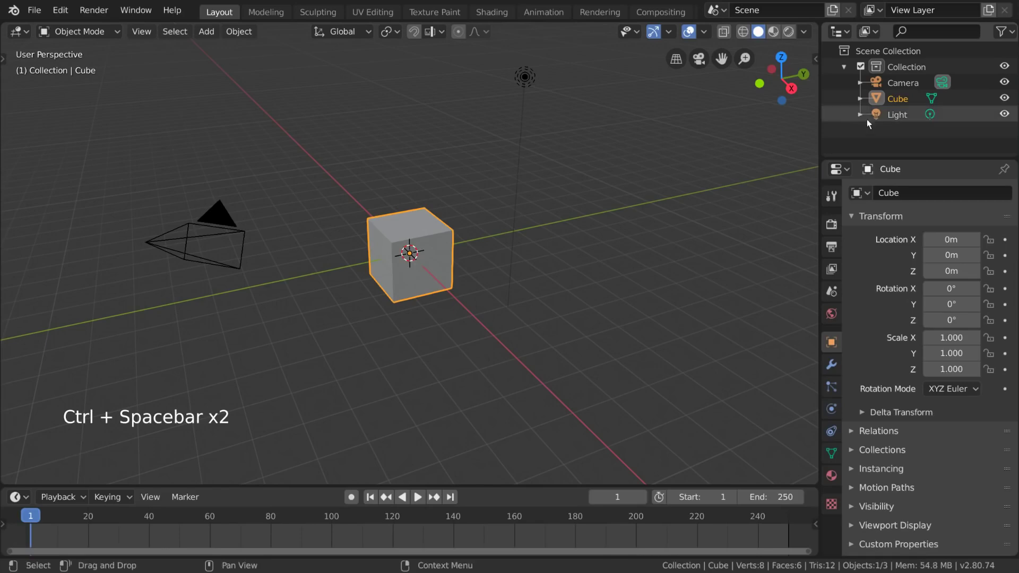
Toggle the maximized viewport with Ctrl+Space and cycle through workspaces with Ctrl+PageDown/PageUp.
{"action": "key", "text": "ctrl+space"}
{"action": "key", "text": "ctrl+space"}
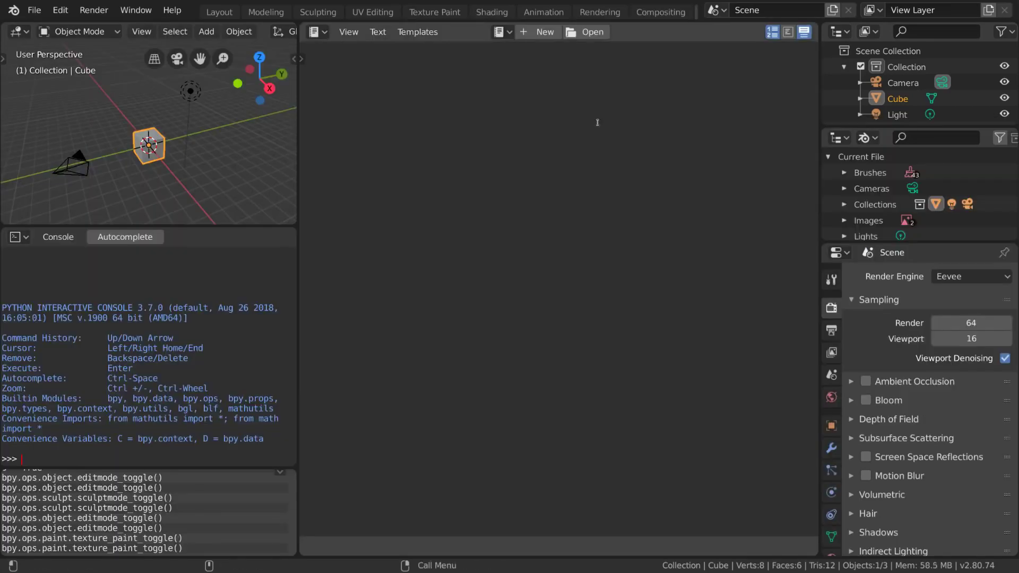
{"action": "key", "text": "ctrl+Page_Down"}
{"action": "left_click", "coordinate": [602, 126]}
{"action": "key", "text": "ctrl+Page_Down"}
{"action": "key", "text": "ctrl+Page_Up"}
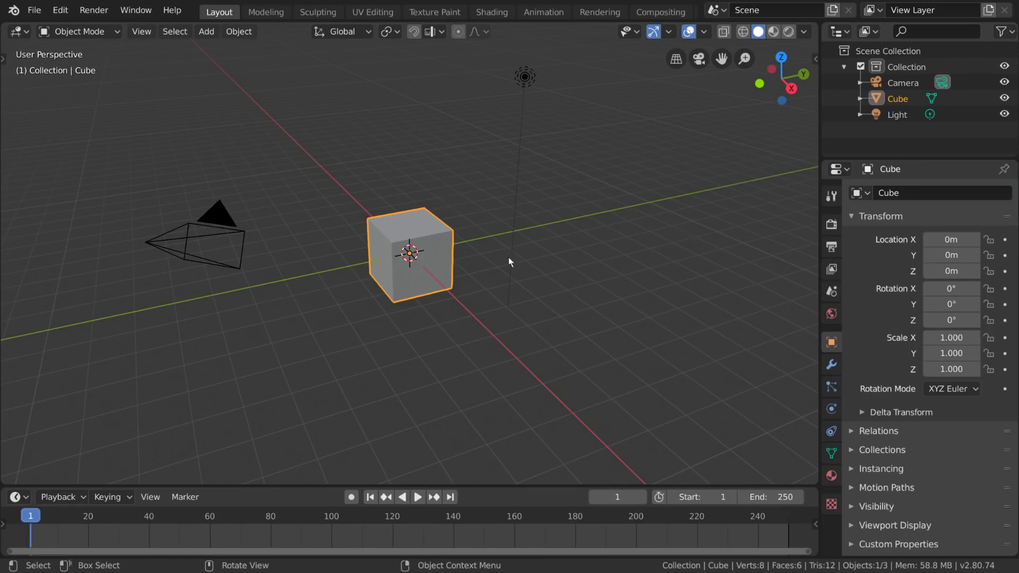
Select the Light, reselect the Cube, and show the viewport toolbar with T.
{"action": "left_click", "coordinate": [524, 174]}
{"action": "left_click", "coordinate": [451, 250]}
{"action": "left_click", "coordinate": [225, 221]}
{"action": "left_click", "coordinate": [394, 233]}
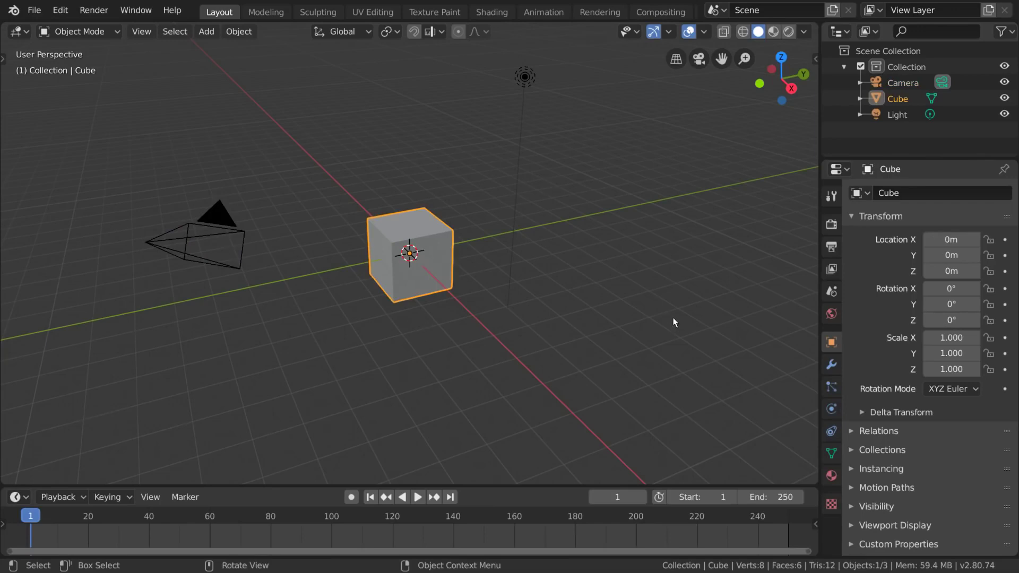
{"action": "key", "text": "t"}
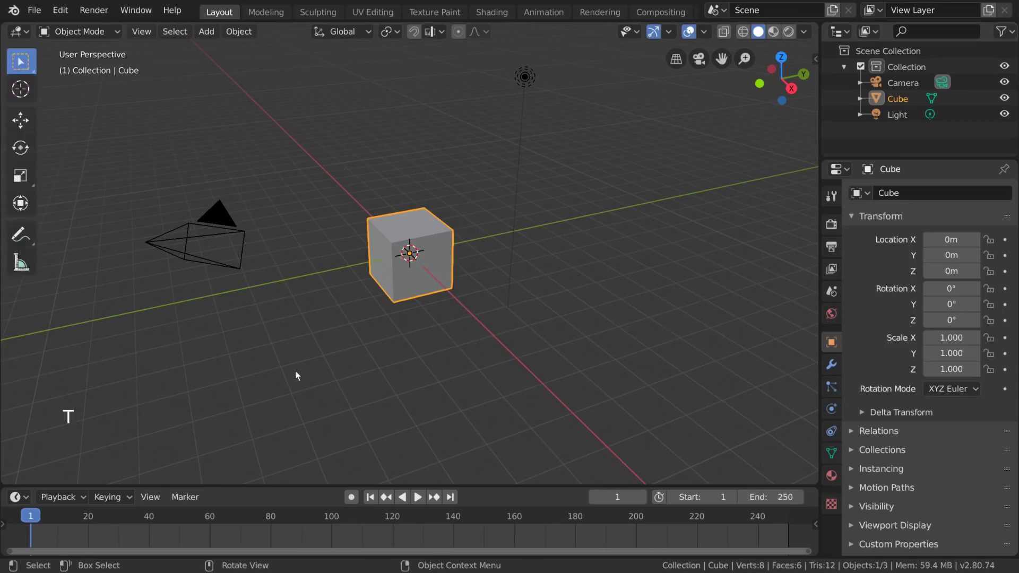
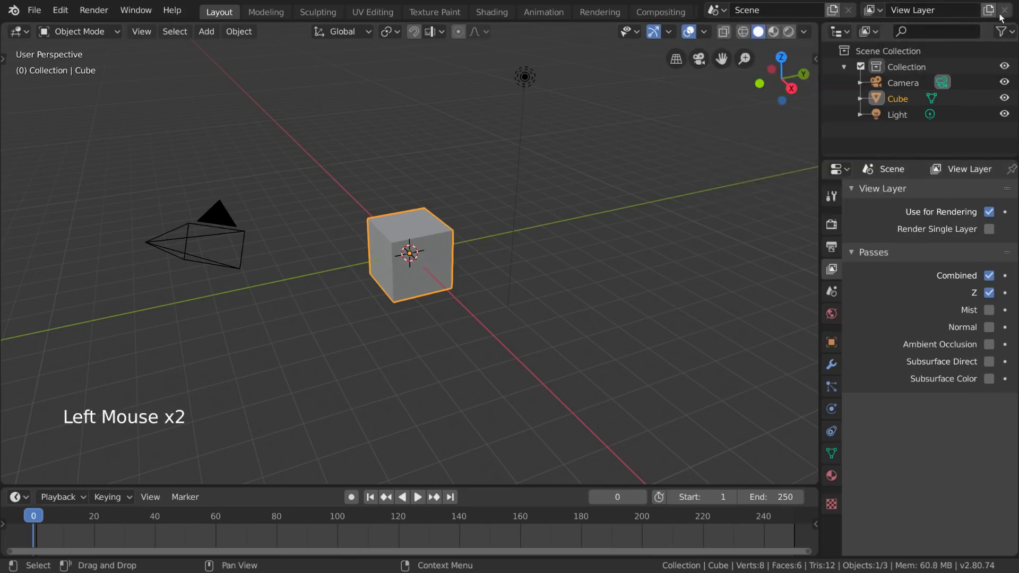
Remove the briefly added second view layer, returning to the original View Layer.
{"action": "left_click", "coordinate": [994, 16]}
In the Outliner, activate the collection and Cube, toggle the collection, and start renaming it to Character.
{"action": "left_click", "coordinate": [883, 17]}
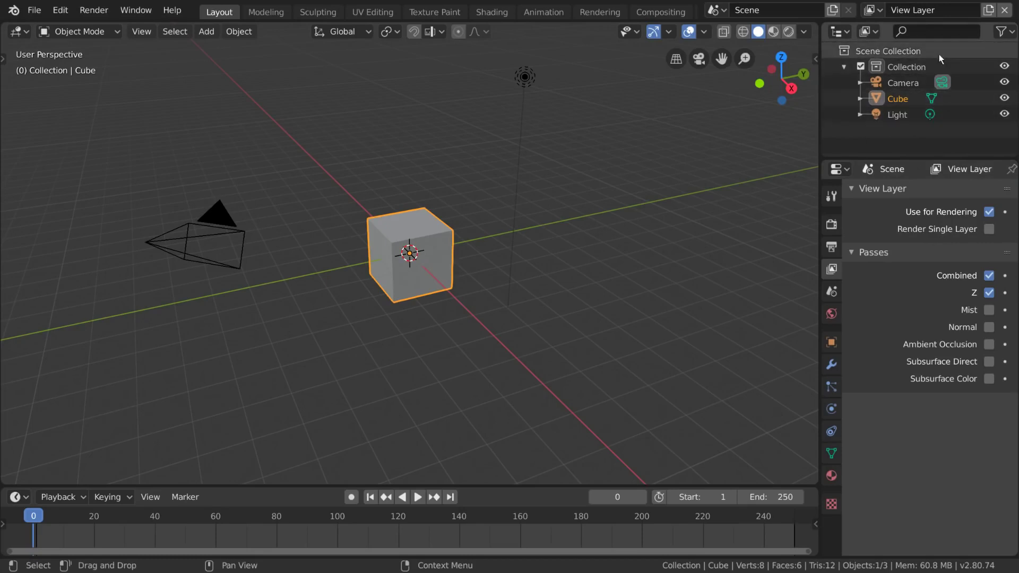
{"action": "left_click", "coordinate": [929, 72]}
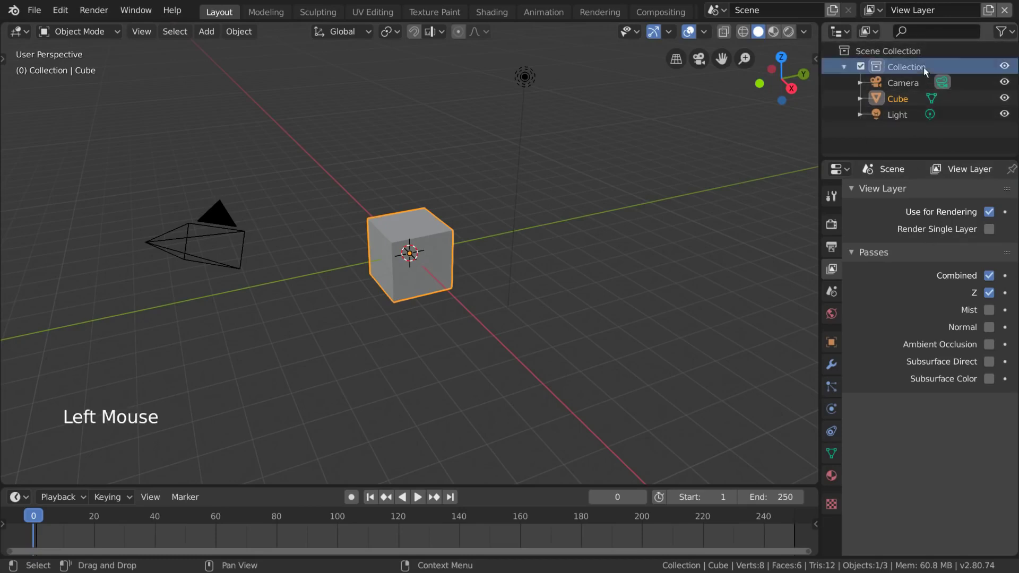
{"action": "left_click", "coordinate": [908, 86]}
{"action": "left_click", "coordinate": [905, 64]}
{"action": "left_click", "coordinate": [910, 106]}
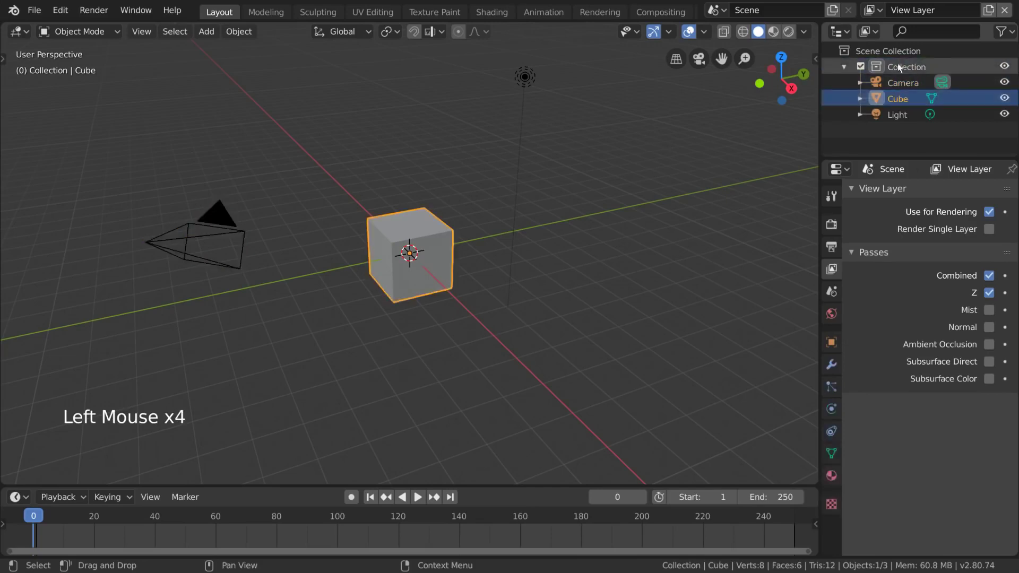
{"action": "left_click", "coordinate": [867, 69]}
{"action": "left_click", "coordinate": [865, 69]}
{"action": "double_click", "coordinate": [906, 69]}
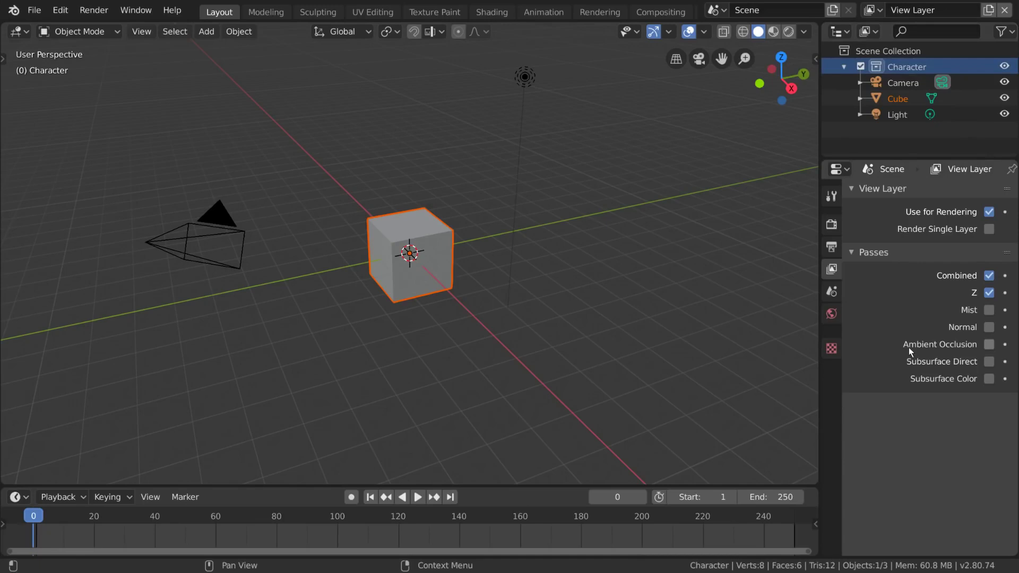
Reselect the Cube and look through the Scene settings panels.
{"action": "left_click", "coordinate": [910, 99]}
{"action": "left_click", "coordinate": [837, 294]}
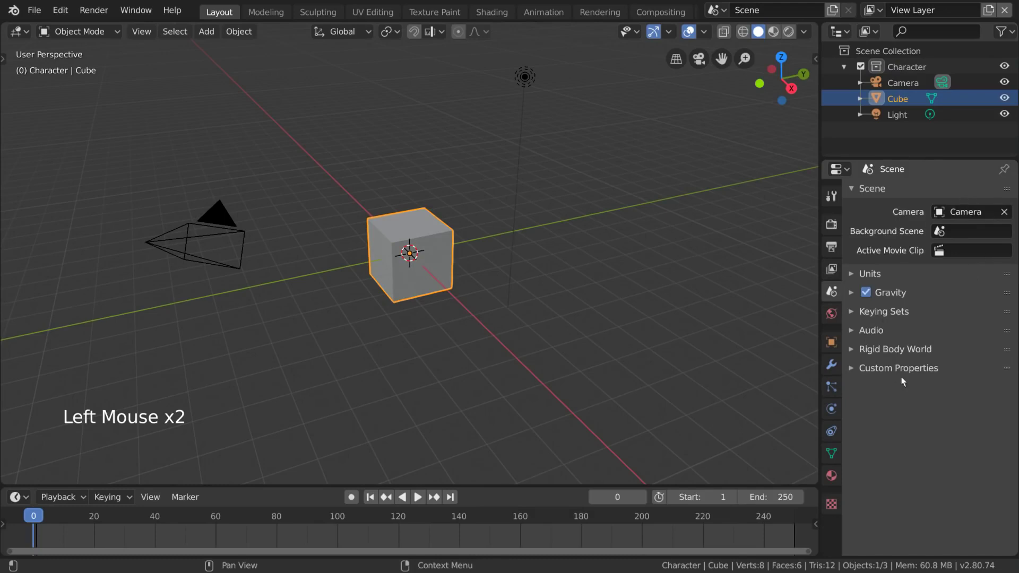
{"action": "double_click", "coordinate": [874, 296]}
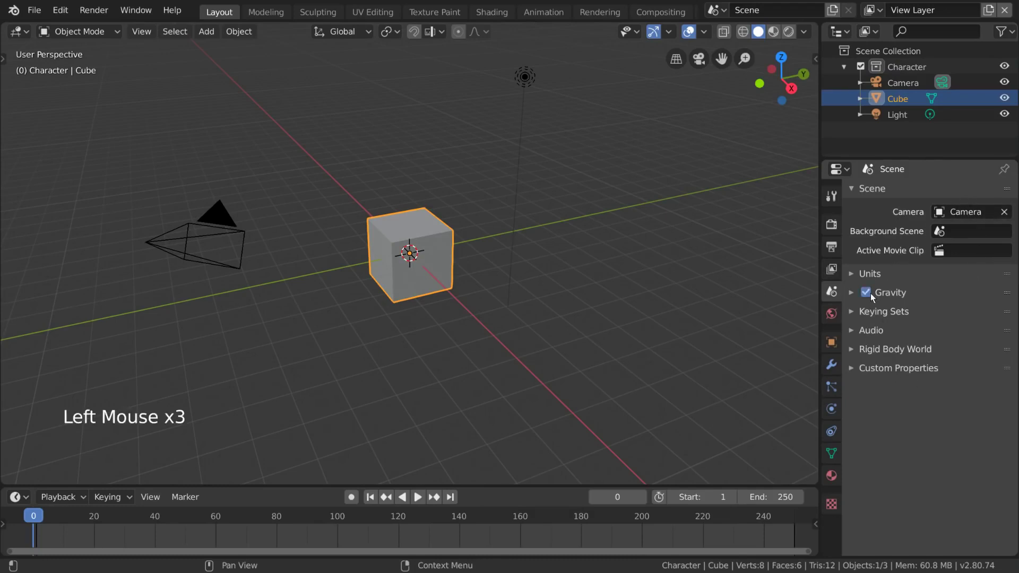
{"action": "left_click", "coordinate": [930, 353]}
{"action": "left_click", "coordinate": [930, 353]}
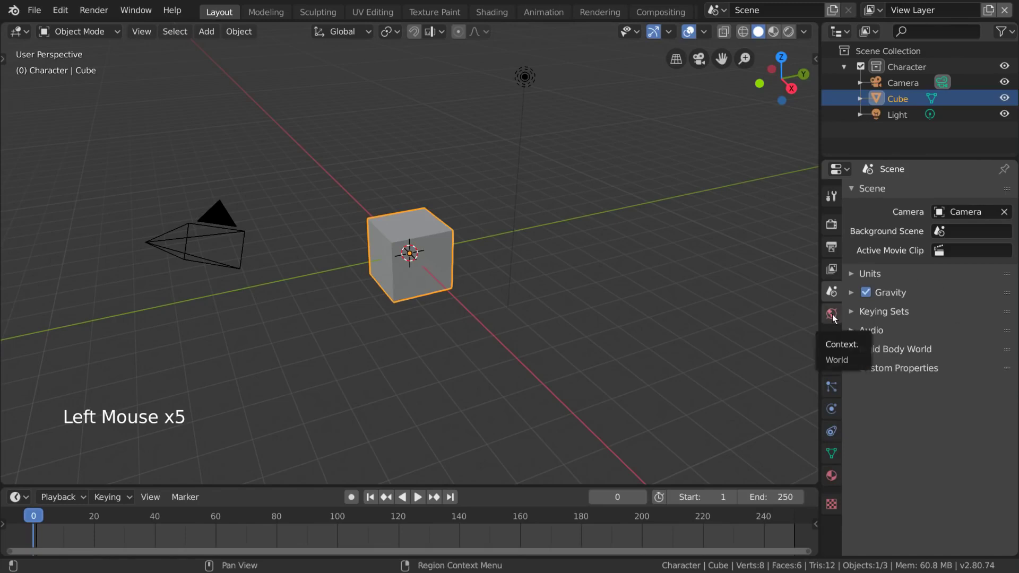
Show the World settings and give it a Volume Scatter shader with density 1.0 and anisotropy 0.
{"action": "left_click", "coordinate": [835, 320]}
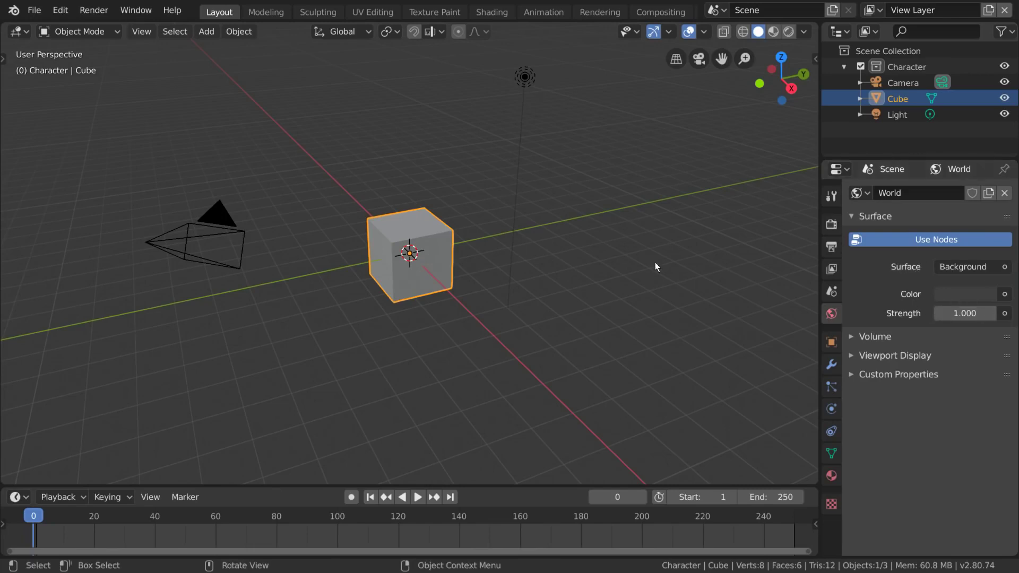
{"action": "left_click", "coordinate": [883, 338]}
{"action": "left_click", "coordinate": [962, 369]}
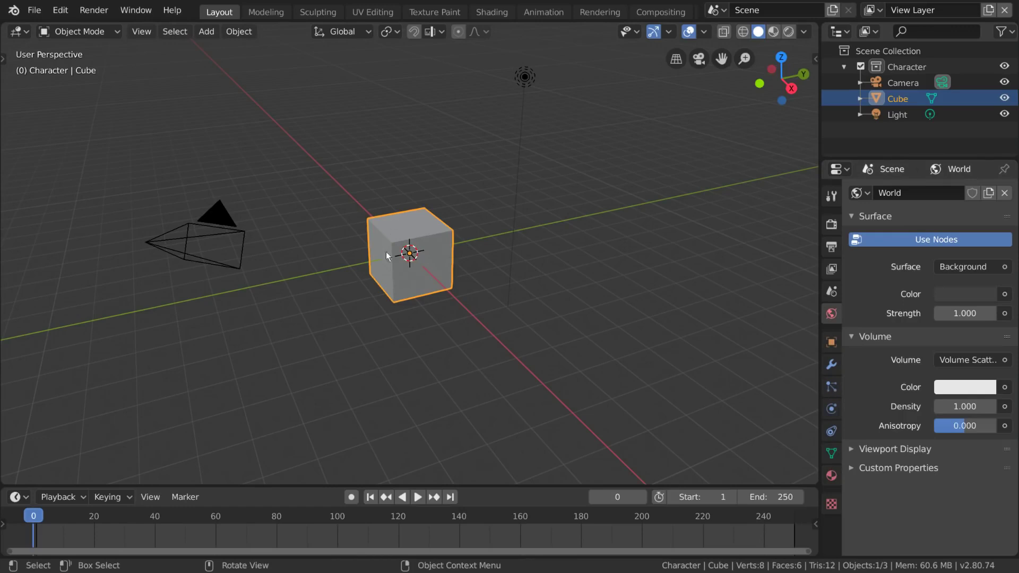
Browse the Cube's Object properties panels and land on its empty Modifiers stack.
{"action": "left_click", "coordinate": [428, 242]}
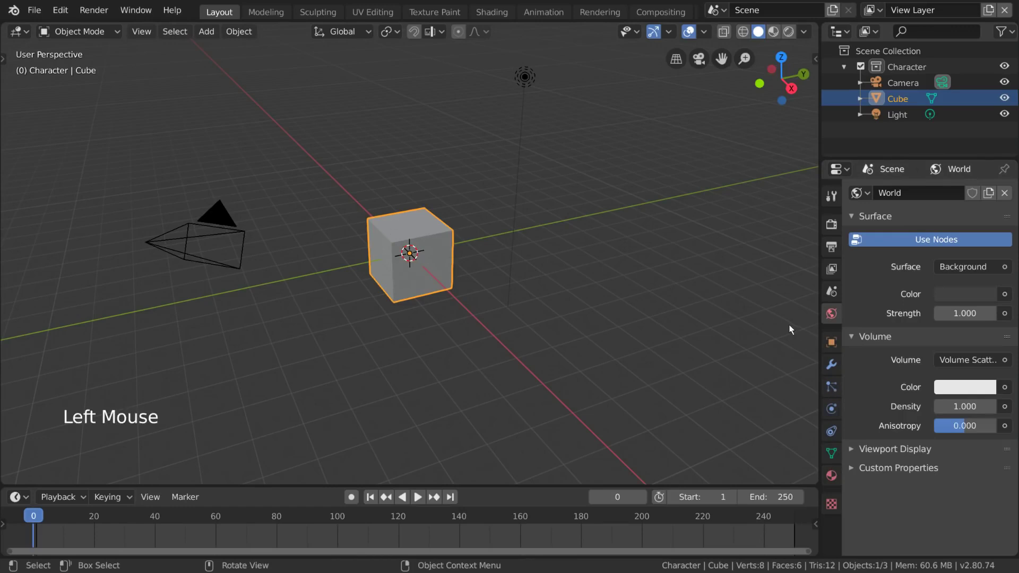
{"action": "left_click", "coordinate": [829, 346]}
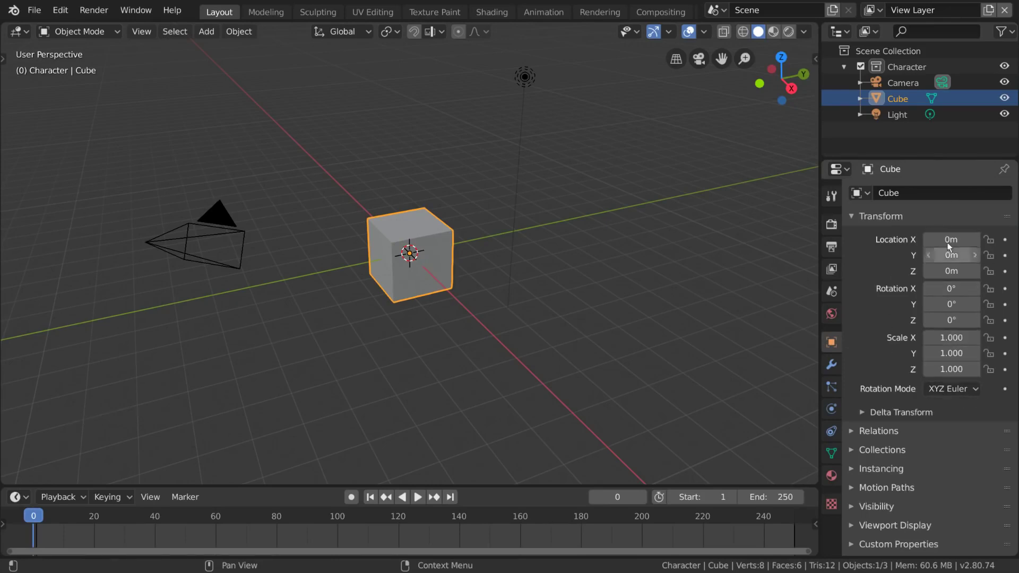
{"action": "scroll", "scroll_direction": "down", "scroll_amount": 3}
{"action": "left_click", "coordinate": [893, 433]}
{"action": "scroll", "scroll_direction": "down", "scroll_amount": 3}
{"action": "left_click", "coordinate": [903, 477]}
{"action": "left_click", "coordinate": [899, 518]}
{"action": "scroll", "scroll_direction": "down", "scroll_amount": 3}
{"action": "left_click", "coordinate": [836, 370]}
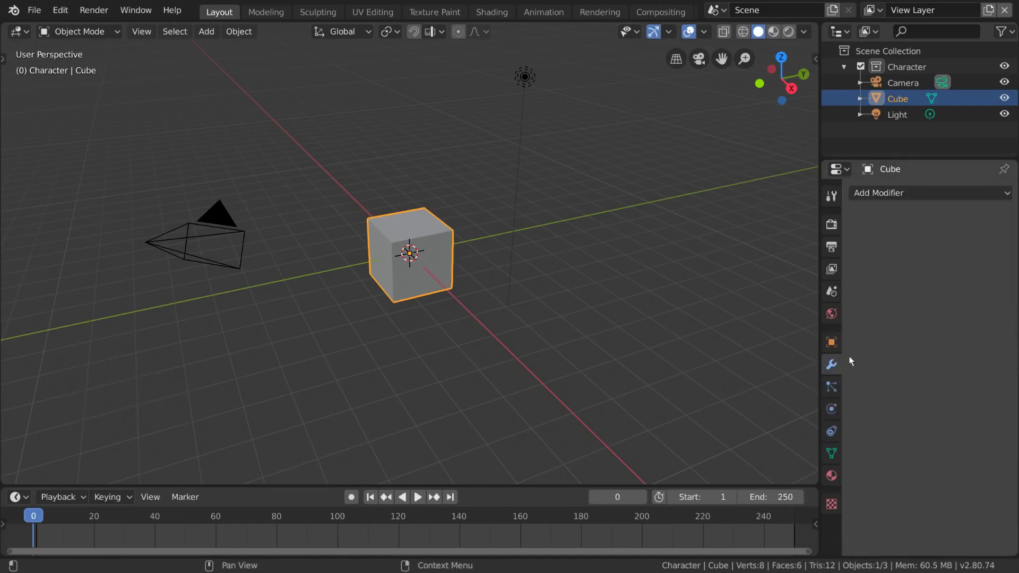
Add Subdivision Surface and Bevel modifiers to the Cube, moving Bevel to the top of the stack.
{"action": "left_click", "coordinate": [917, 192]}
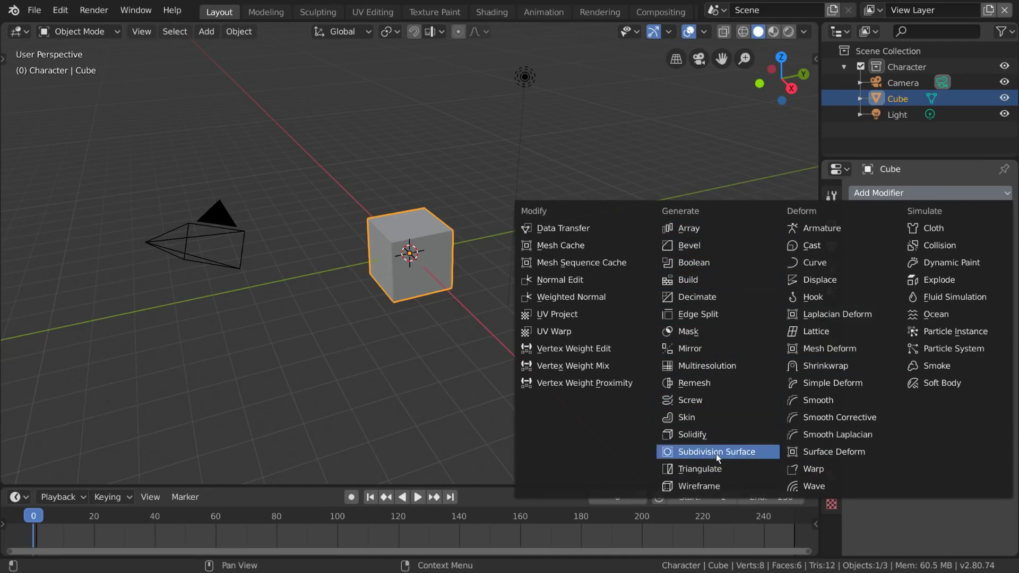
{"action": "left_click", "coordinate": [942, 200]}
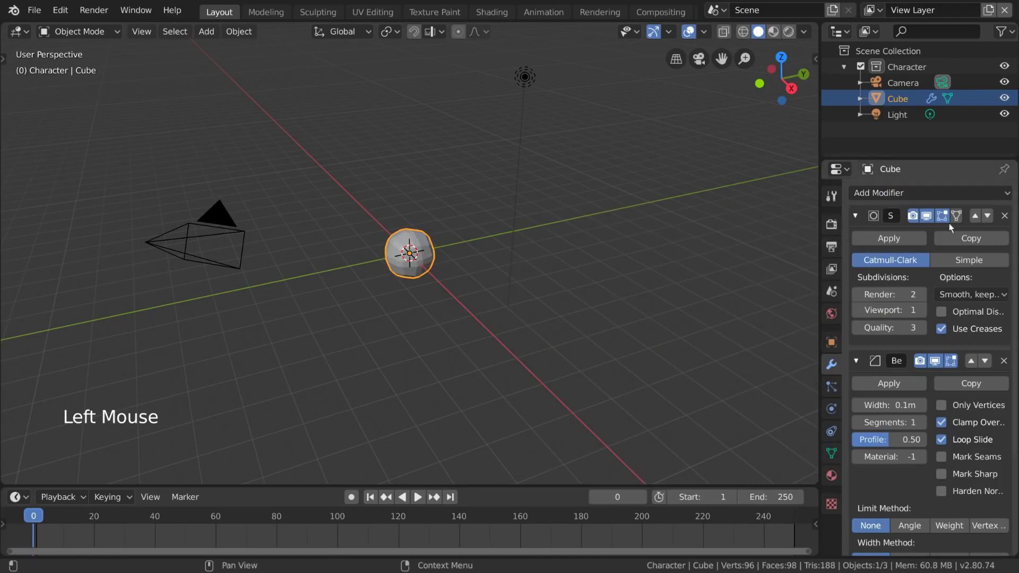
{"action": "left_click", "coordinate": [991, 220]}
{"action": "left_click", "coordinate": [992, 220]}
{"action": "left_click", "coordinate": [992, 220]}
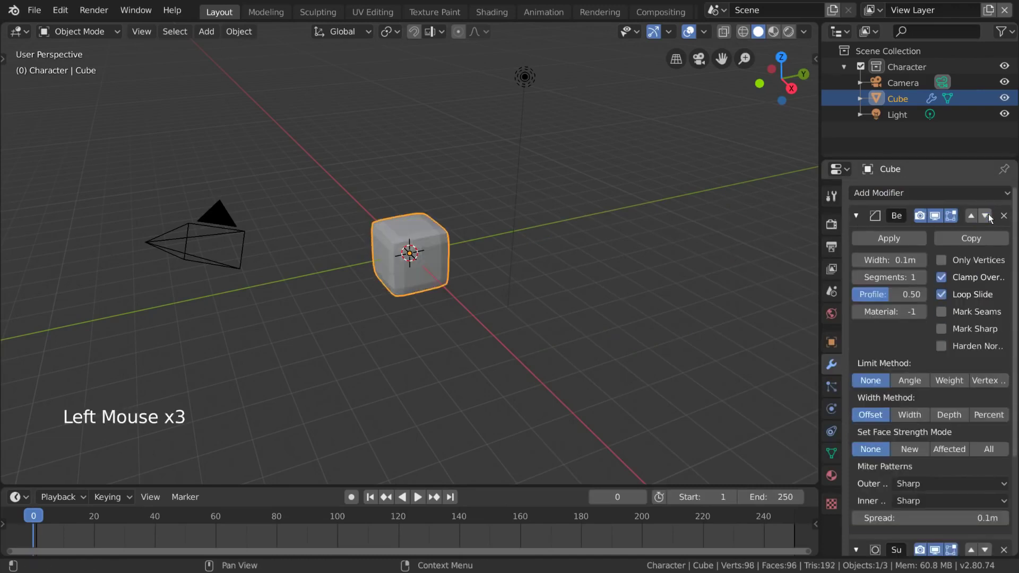
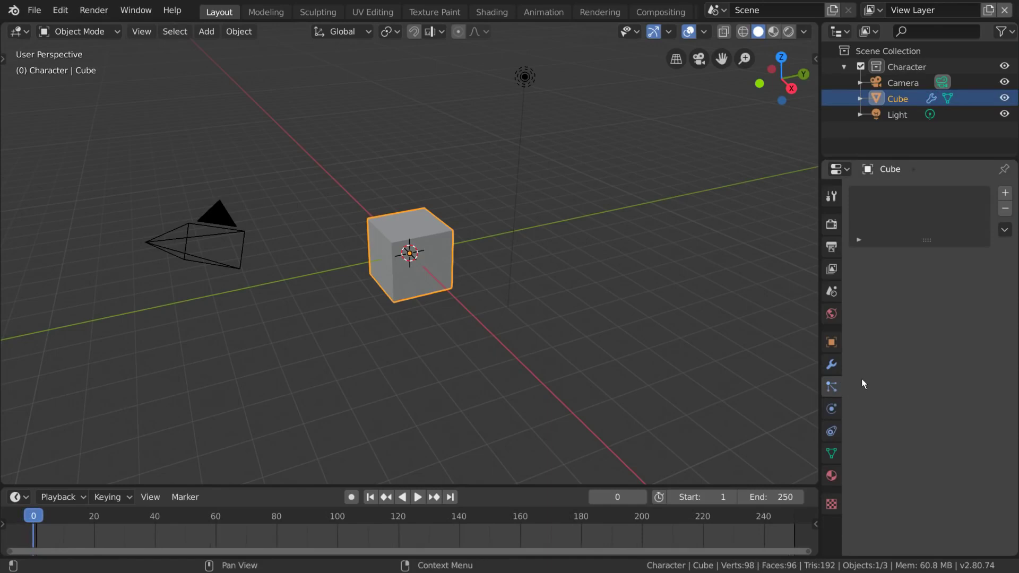
Show the Physics properties listing the physics types available for the Cube.
{"action": "left_click", "coordinate": [1011, 198]}
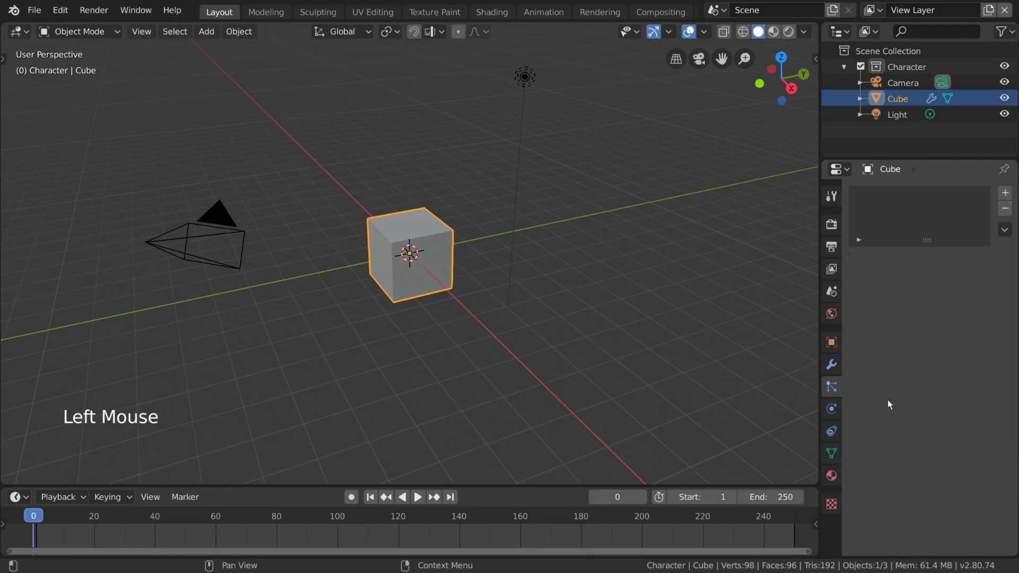
{"action": "left_click", "coordinate": [831, 410]}
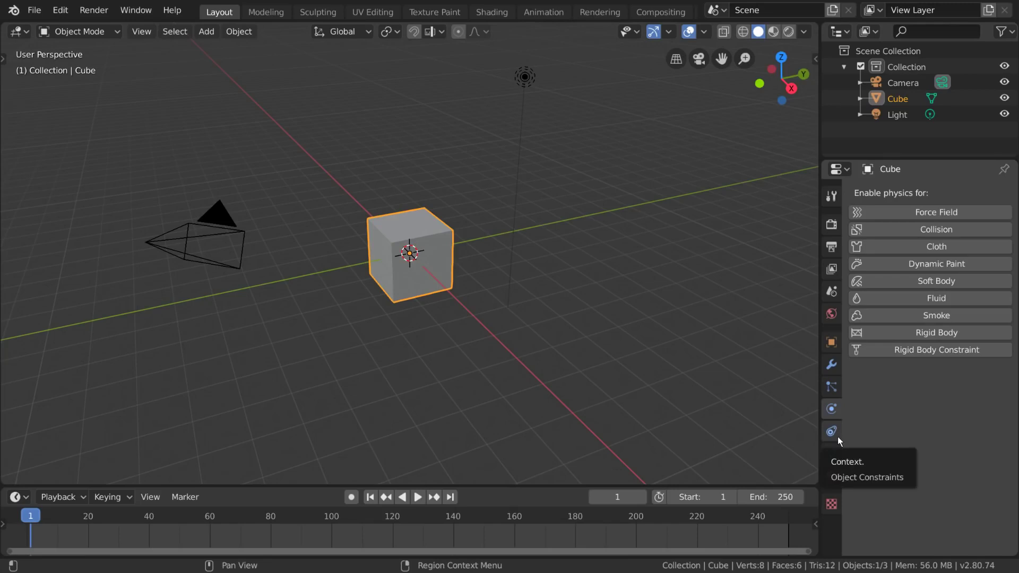
Add a Copy Location constraint on the Cube targeting the Camera, then remove it.
{"action": "left_click", "coordinate": [843, 441]}
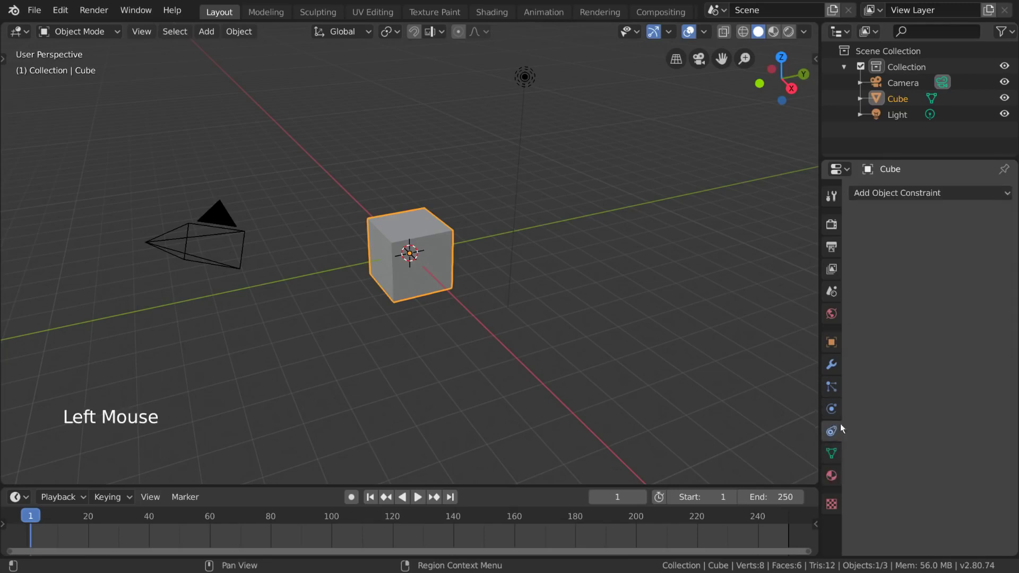
{"action": "left_click", "coordinate": [967, 198]}
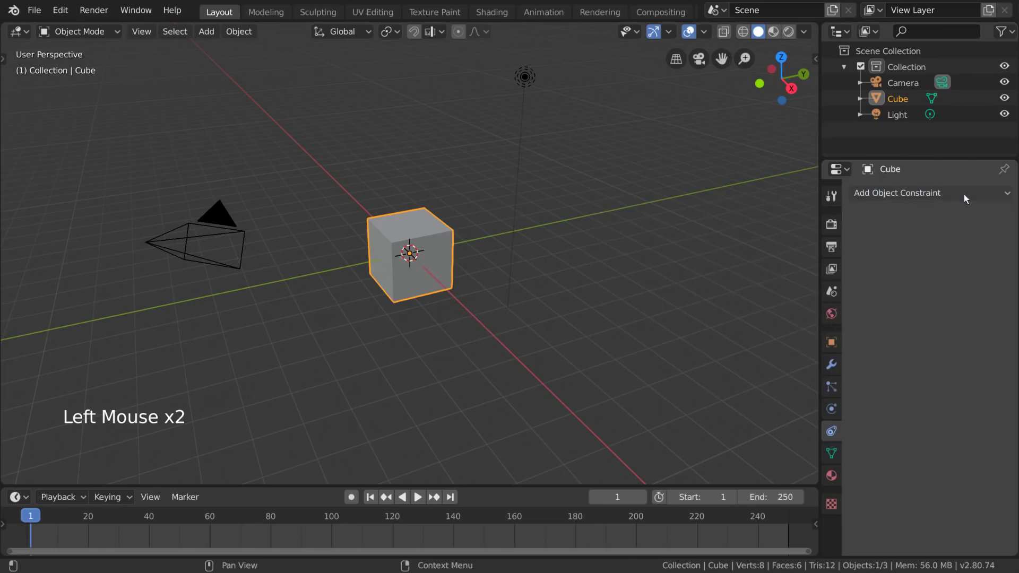
{"action": "left_click", "coordinate": [841, 366]}
{"action": "left_click", "coordinate": [837, 430]}
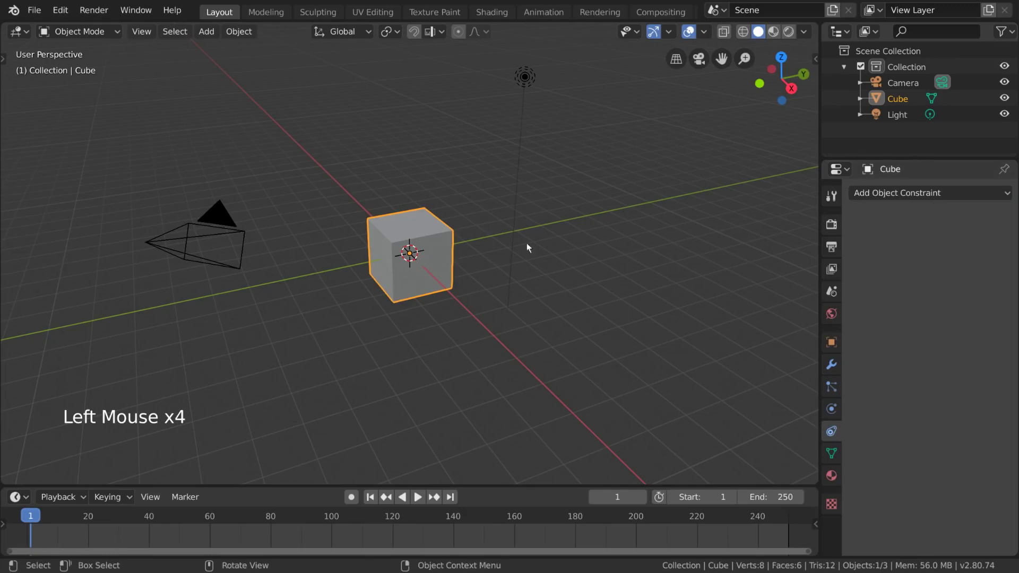
{"action": "left_click", "coordinate": [939, 194]}
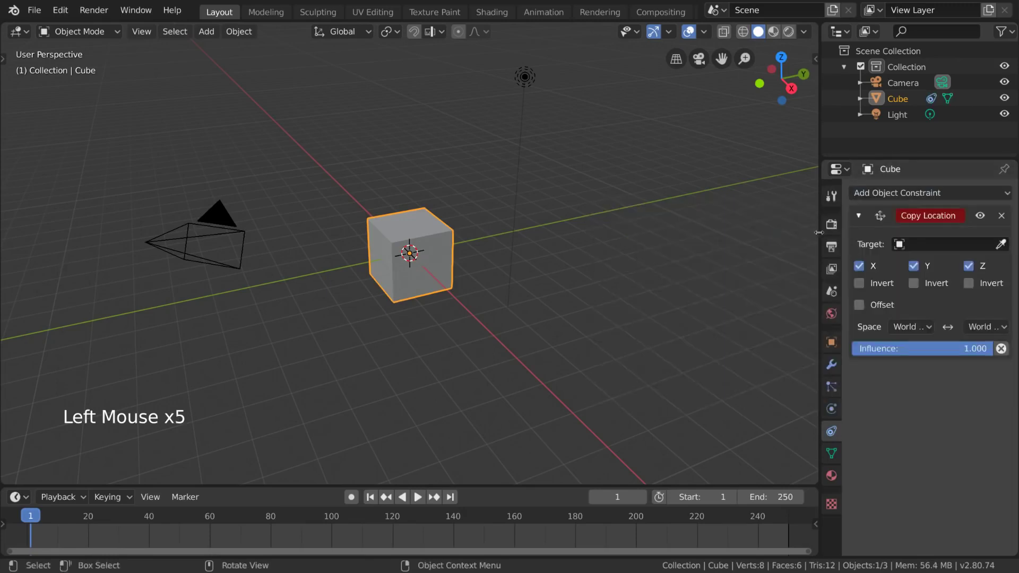
{"action": "left_click", "coordinate": [966, 248]}
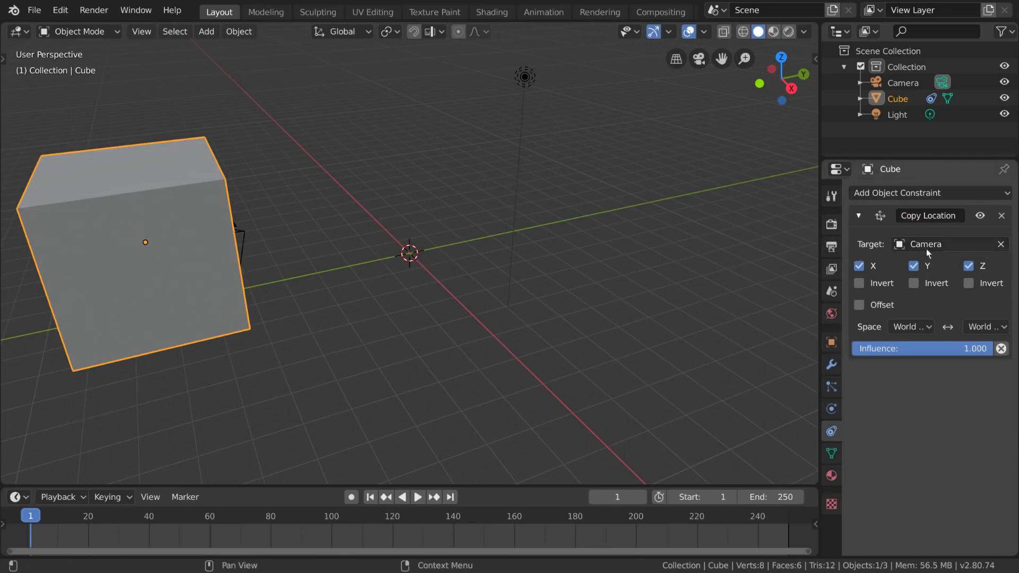
{"action": "left_click", "coordinate": [985, 222]}
{"action": "left_click", "coordinate": [984, 221]}
{"action": "left_click", "coordinate": [985, 222]}
{"action": "left_click", "coordinate": [1008, 218]}
Add a Damped Track constraint targeting the Camera, tracking along the Z axis.
{"action": "left_click", "coordinate": [998, 195]}
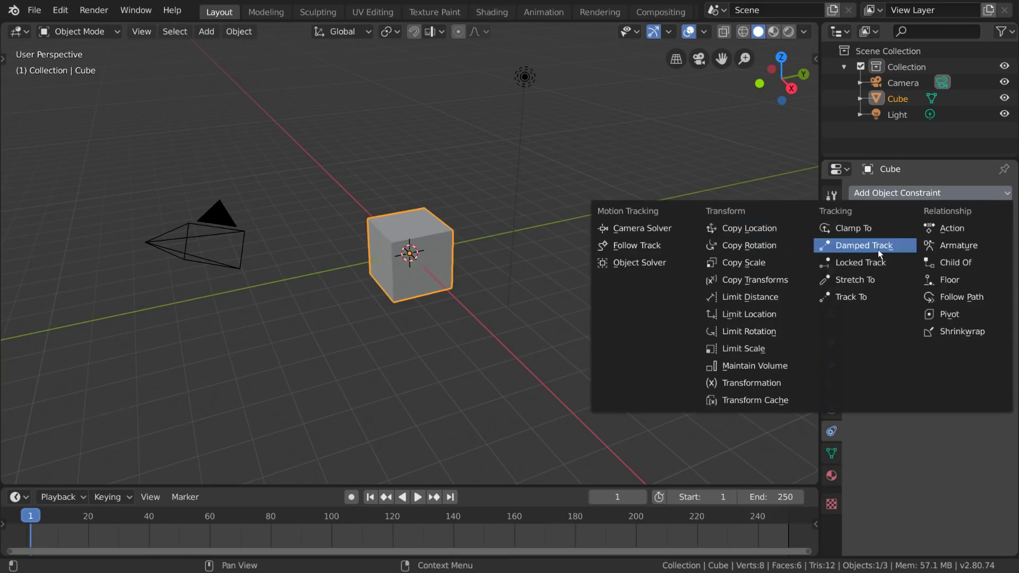
{"action": "left_click", "coordinate": [955, 248]}
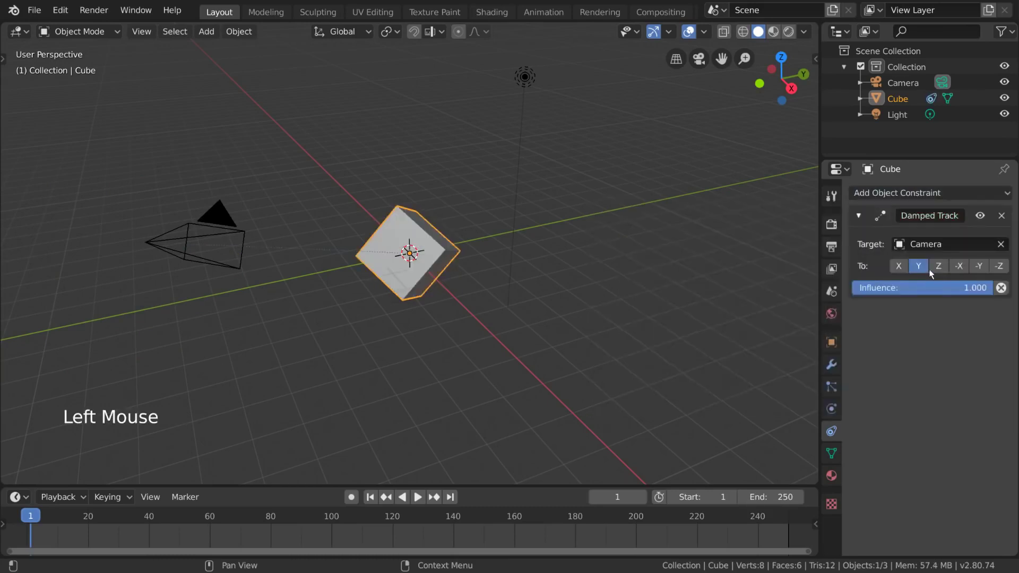
{"action": "left_click", "coordinate": [939, 274]}
{"action": "left_click", "coordinate": [946, 293]}
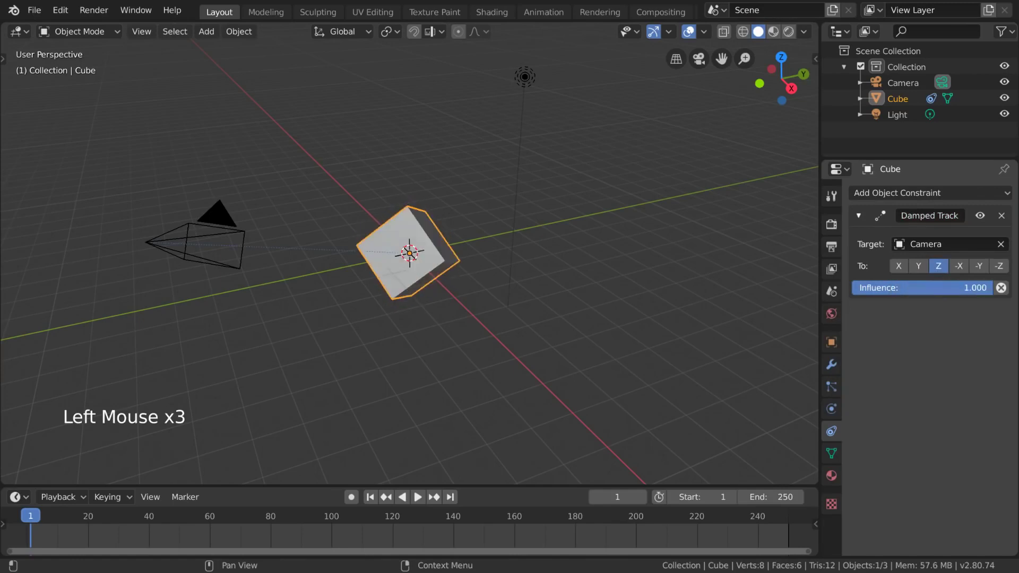
{"action": "left_click", "coordinate": [1004, 219]}
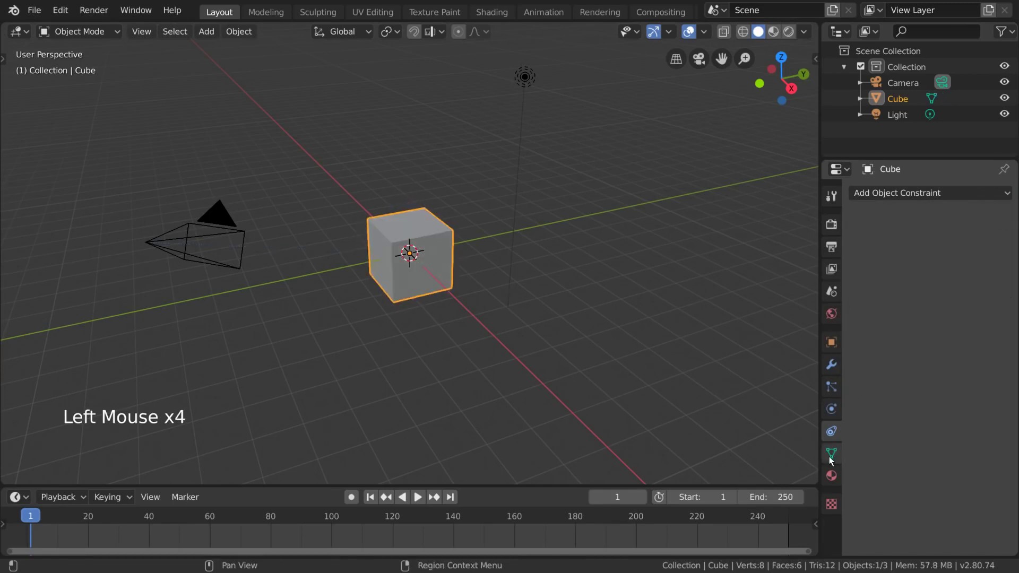
{"action": "left_click", "coordinate": [832, 460]}
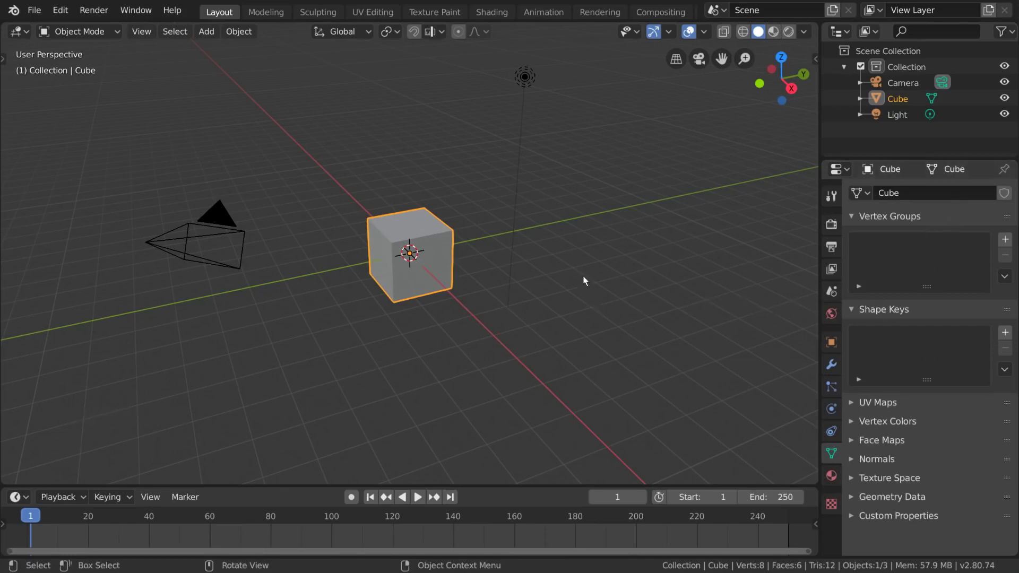
{"action": "key", "text": "shift+a"}
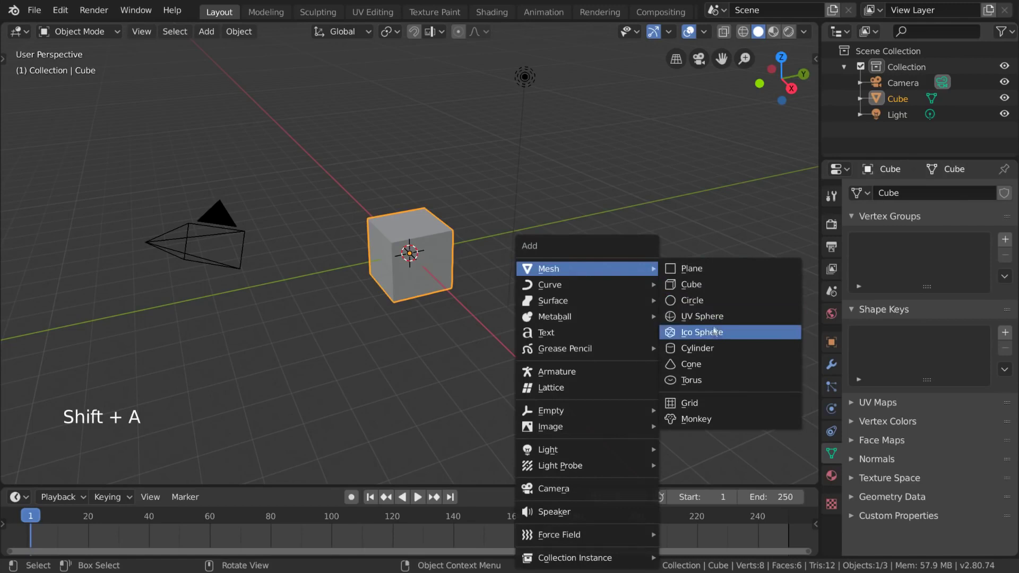
{"action": "key", "text": "g"}
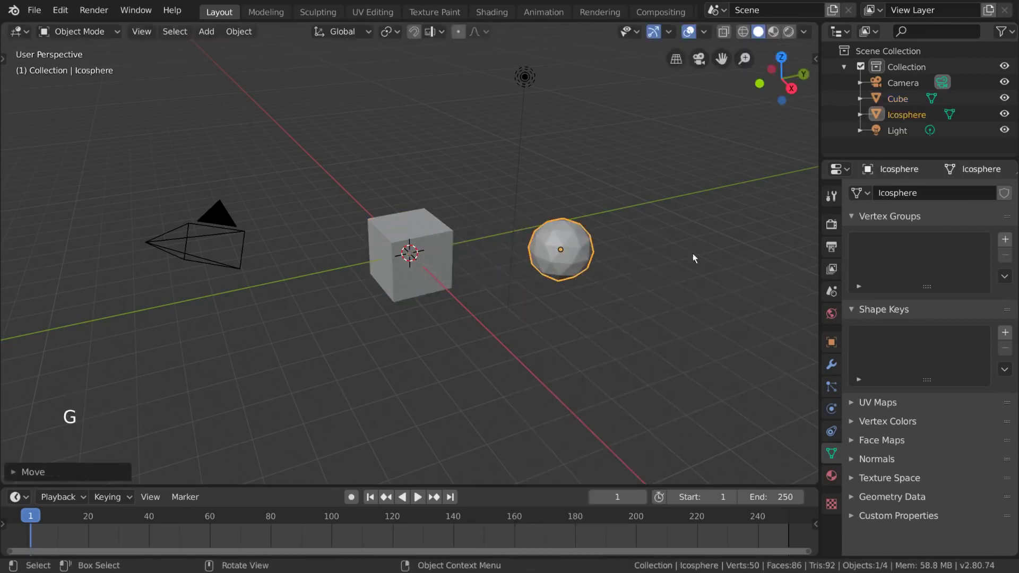
{"action": "left_click", "coordinate": [436, 251]}
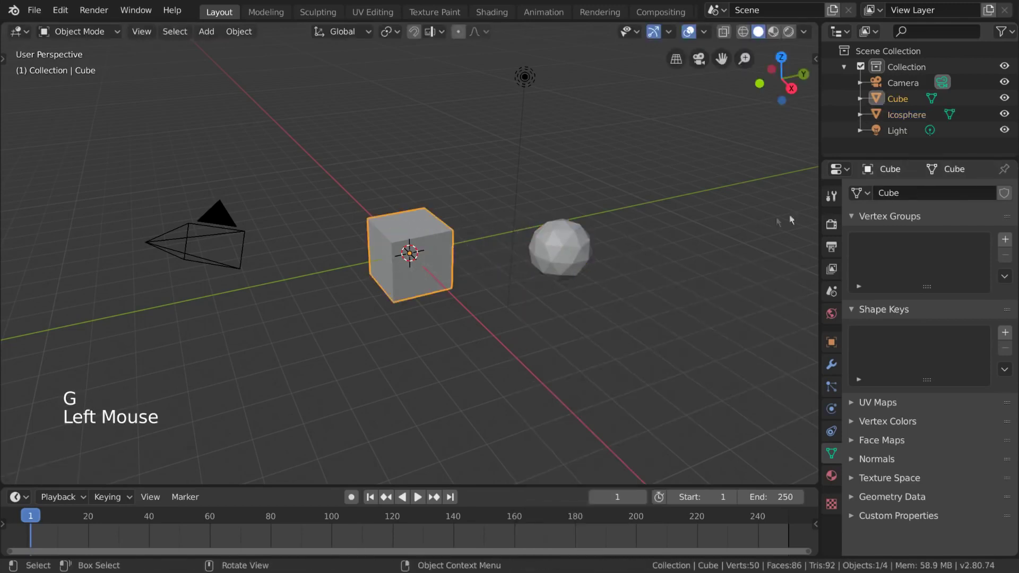
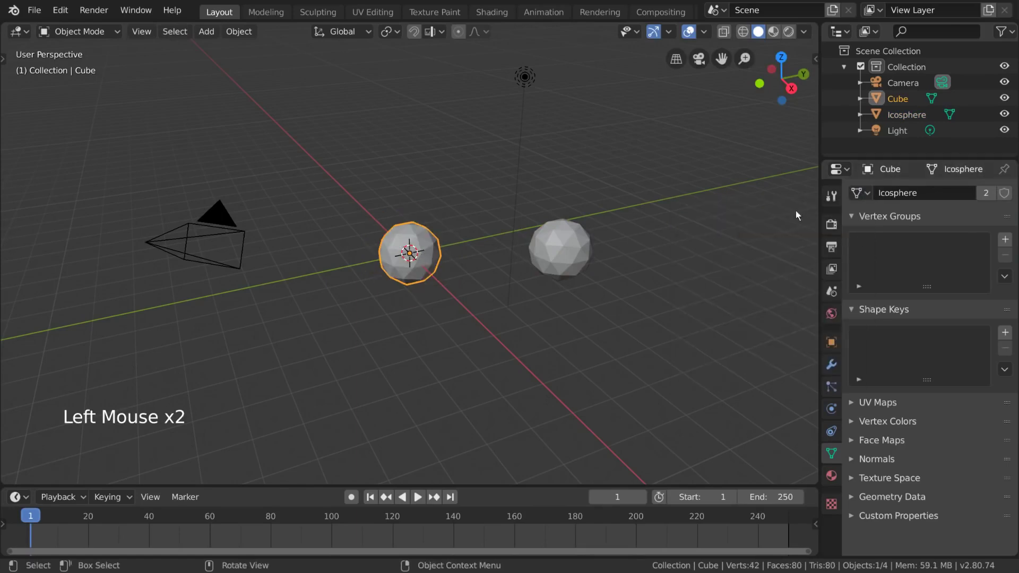
{"action": "left_click", "coordinate": [857, 201]}
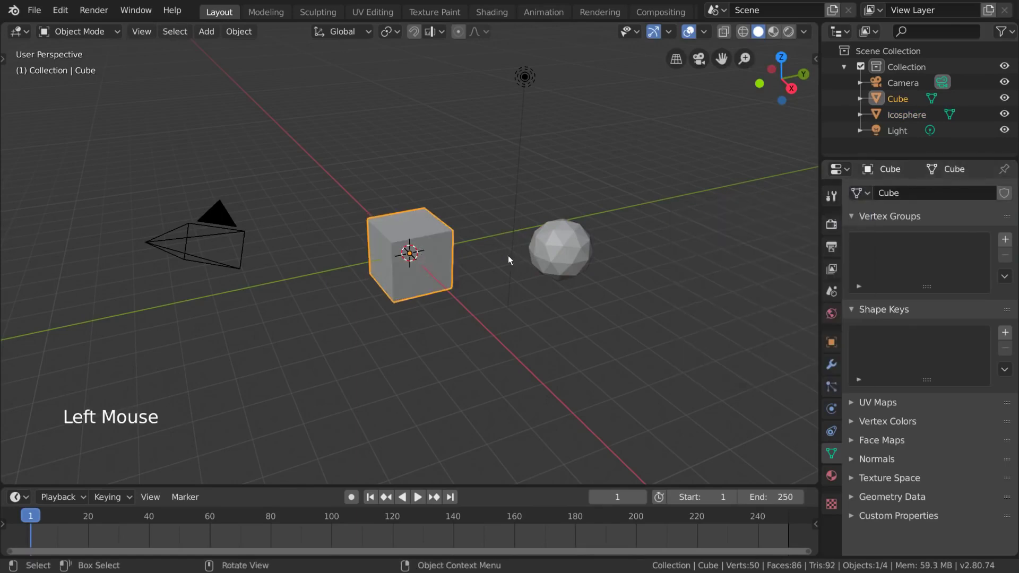
{"action": "left_click", "coordinate": [569, 258]}
{"action": "key", "text": "x"}
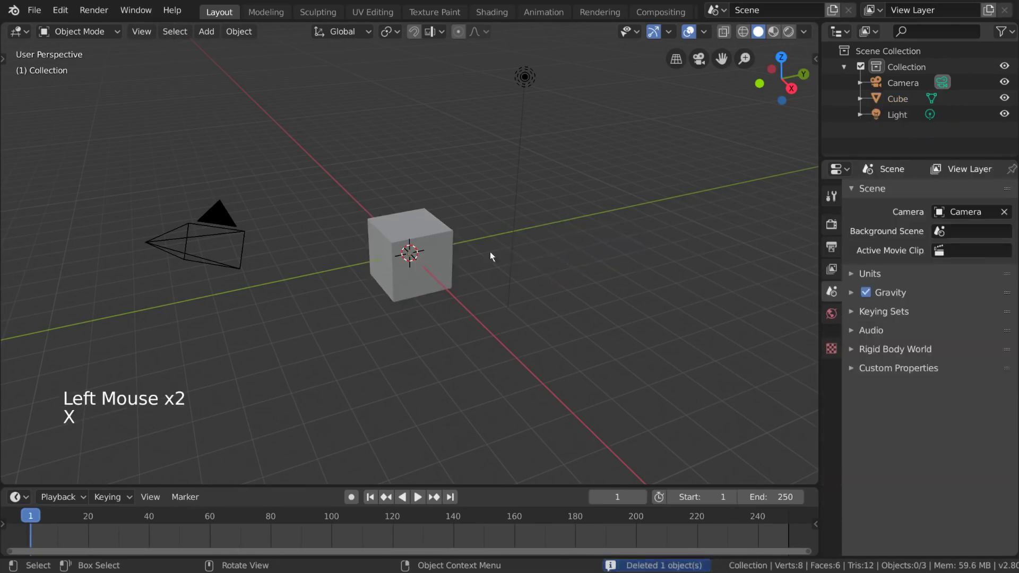
{"action": "left_click", "coordinate": [450, 242]}
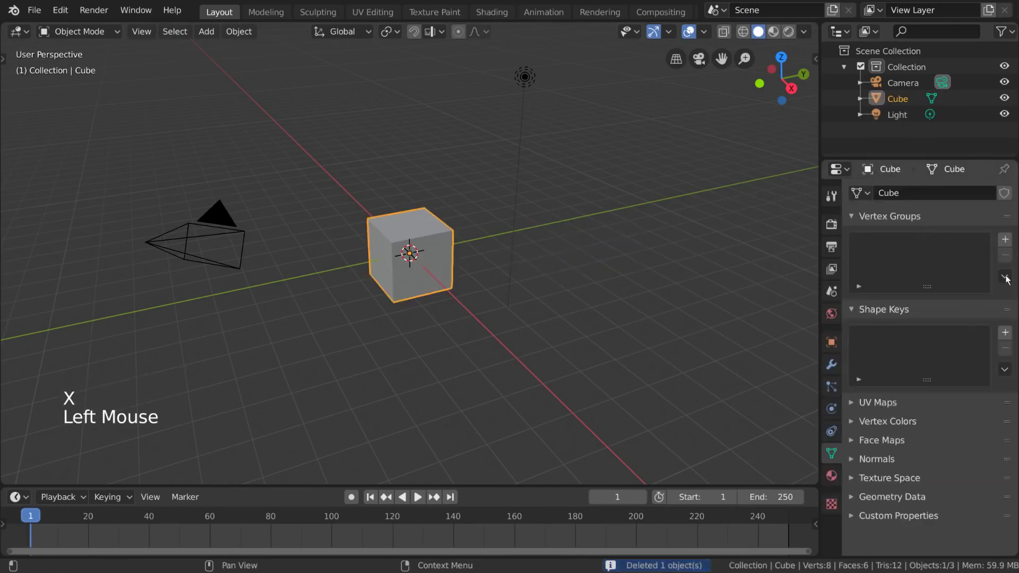
{"action": "left_click", "coordinate": [1010, 242]}
{"action": "left_click", "coordinate": [1014, 258]}
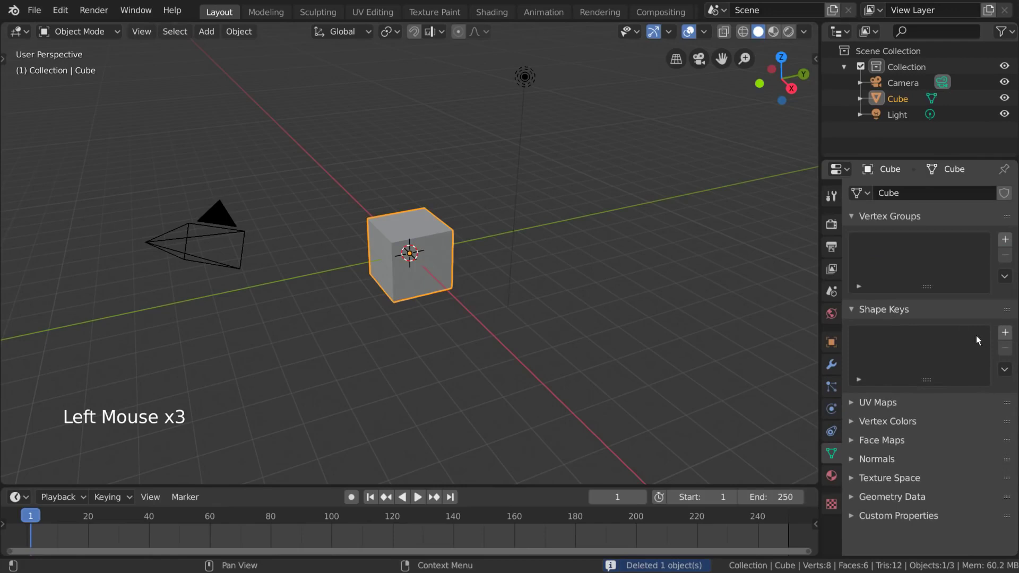
{"action": "left_click", "coordinate": [1011, 332]}
{"action": "left_click", "coordinate": [1010, 352]}
{"action": "left_click", "coordinate": [904, 406]}
{"action": "left_click", "coordinate": [899, 407]}
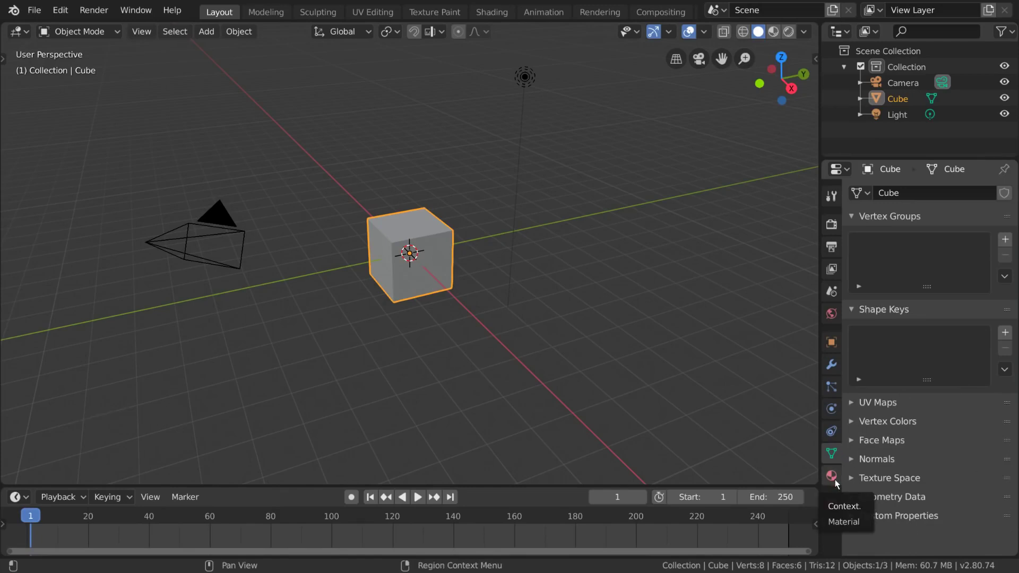
Review the cube's Principled BSDF material, collapsing Preview and browsing the Surface shader choices.
{"action": "left_click", "coordinate": [839, 485]}
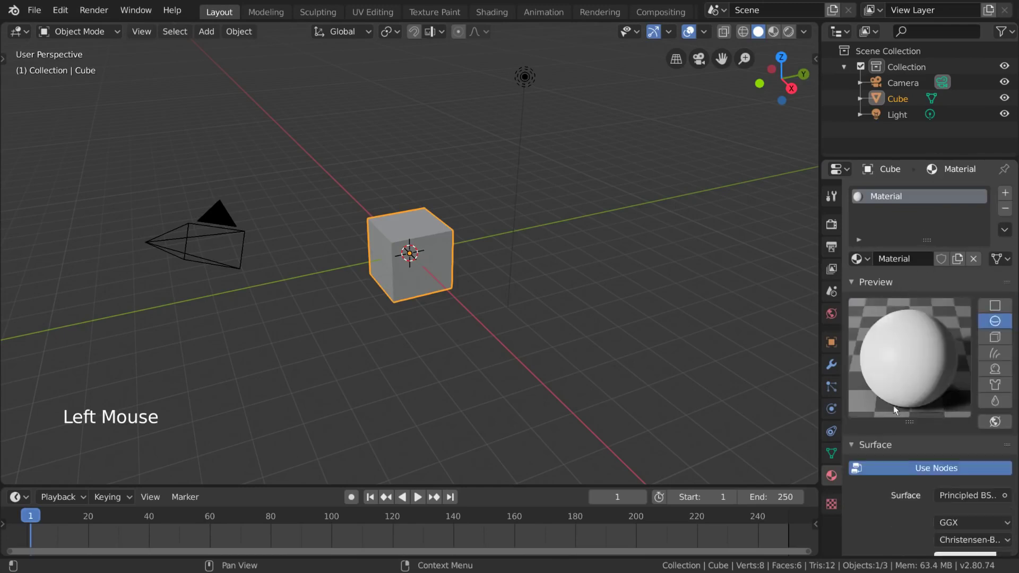
{"action": "scroll", "scroll_direction": "down", "scroll_amount": 3}
{"action": "scroll", "scroll_direction": "up", "scroll_amount": 3}
{"action": "left_click", "coordinate": [895, 285]}
{"action": "scroll", "scroll_direction": "down", "scroll_amount": 3}
{"action": "left_click", "coordinate": [966, 309]}
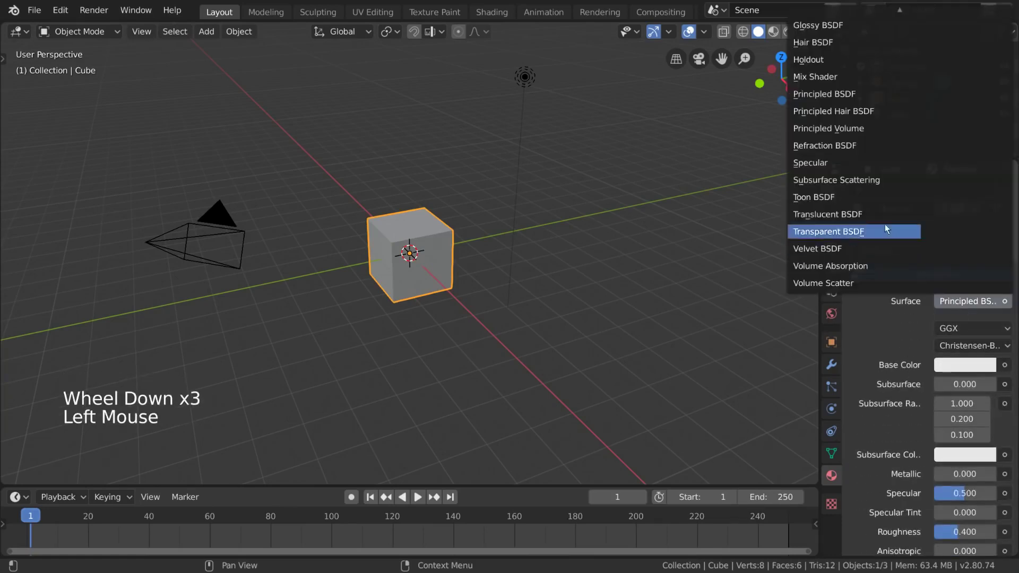
{"action": "scroll", "scroll_direction": "down", "scroll_amount": 3}
{"action": "scroll", "scroll_direction": "up", "scroll_amount": 3}
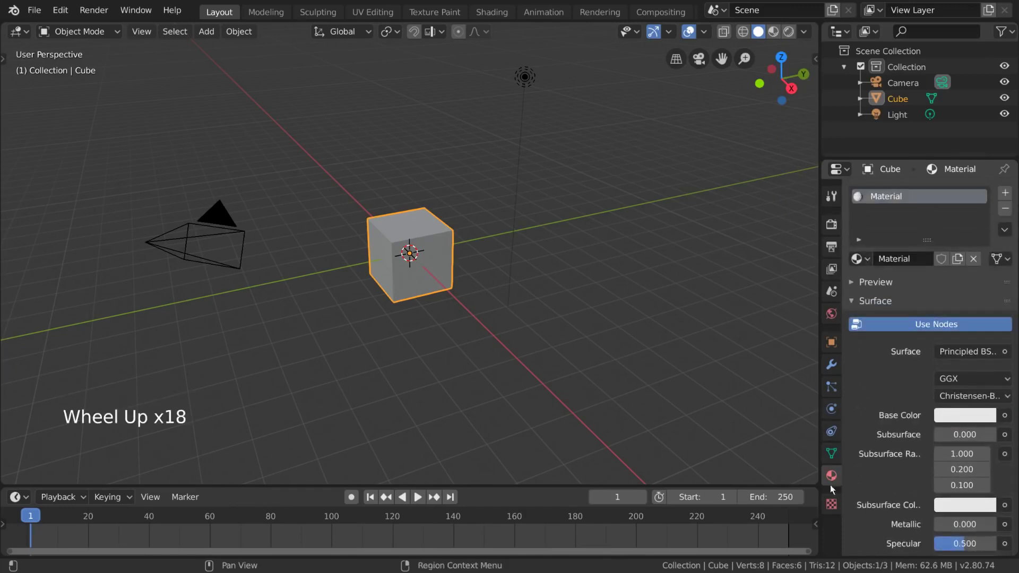
{"action": "left_click", "coordinate": [839, 514]}
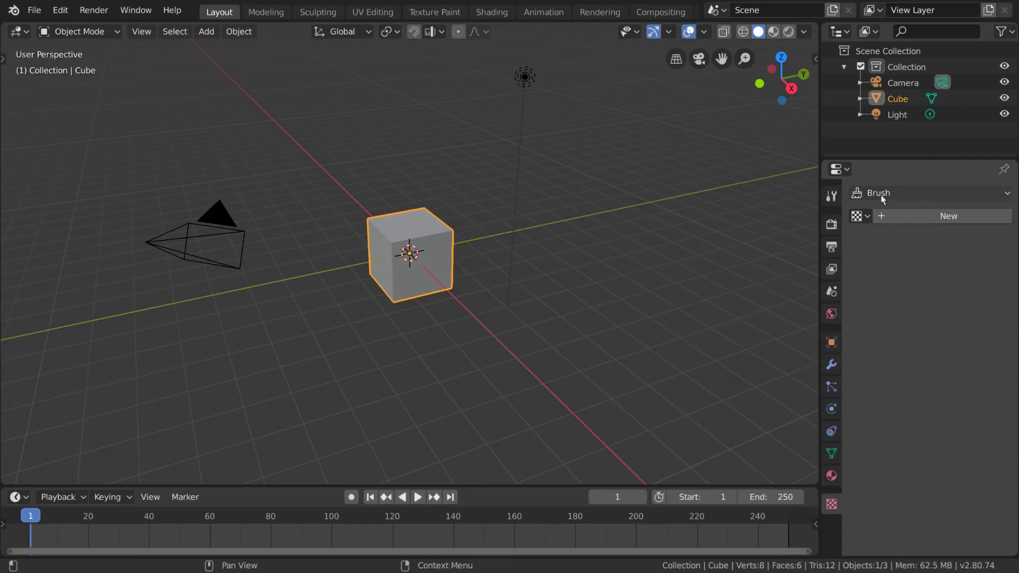
{"action": "left_click", "coordinate": [929, 221]}
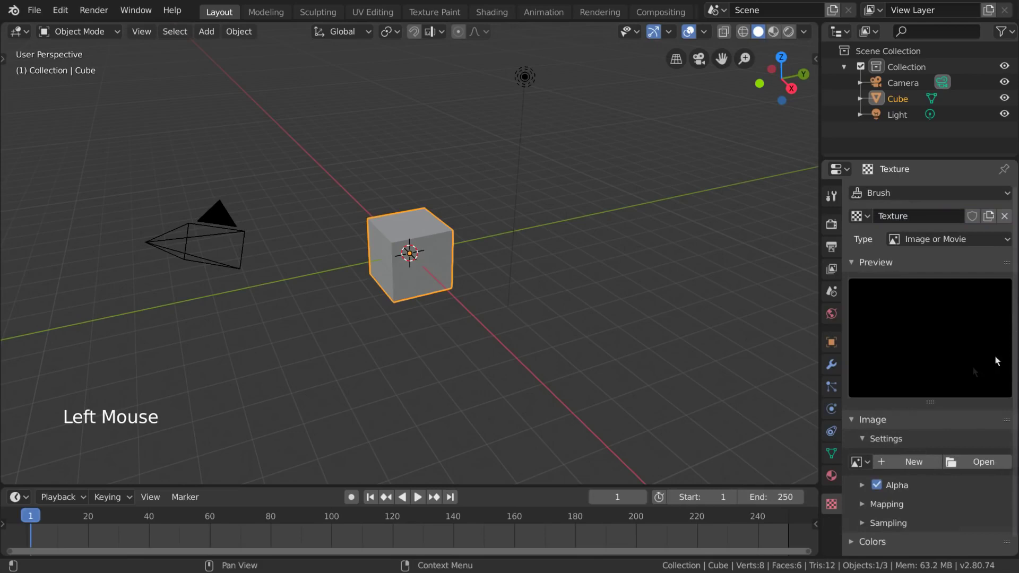
{"action": "left_click", "coordinate": [1007, 220]}
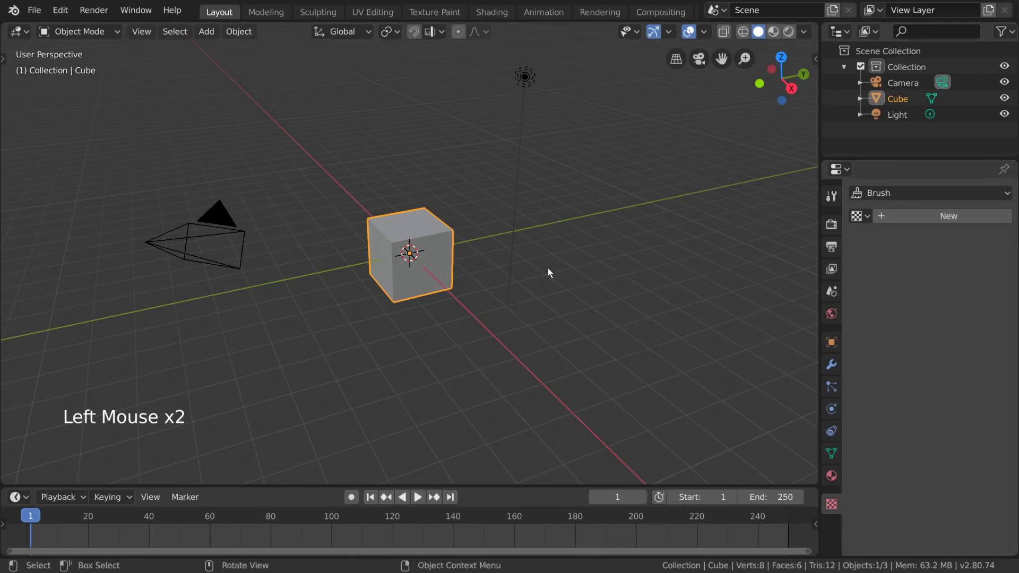
Give the point light a 0.7 m radius, then select the Camera to show its lens settings.
{"action": "left_click", "coordinate": [529, 107]}
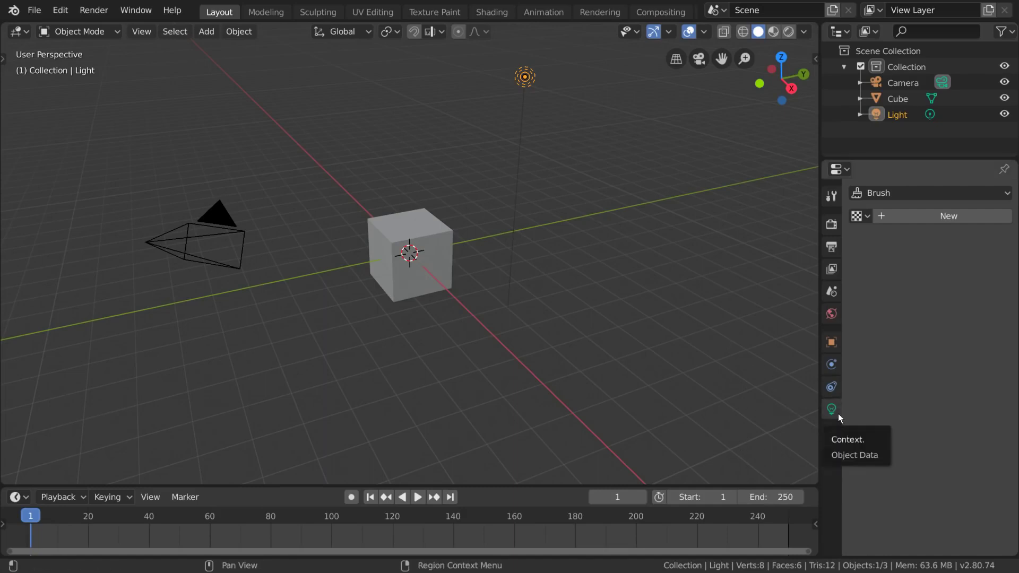
{"action": "left_click", "coordinate": [841, 416]}
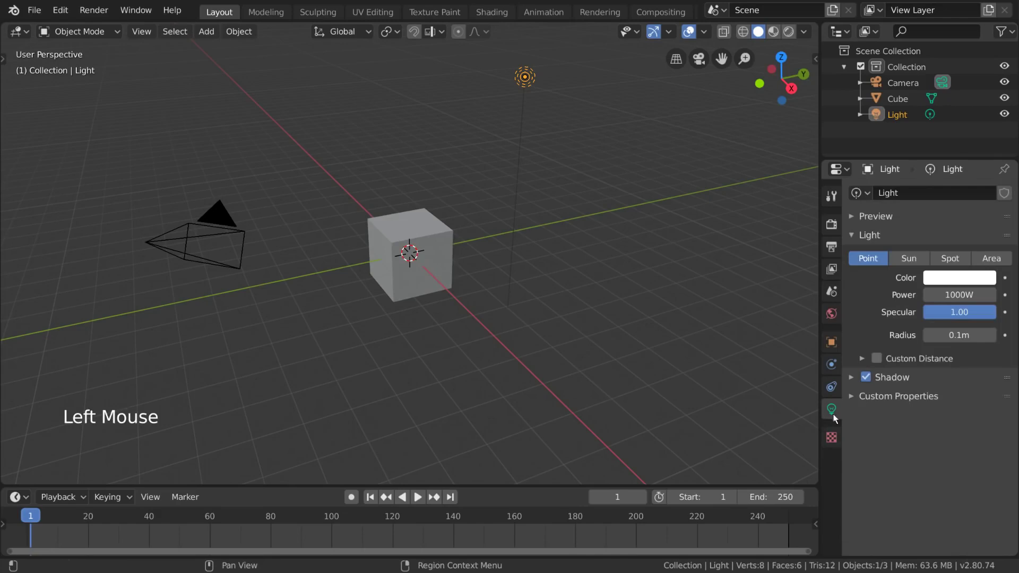
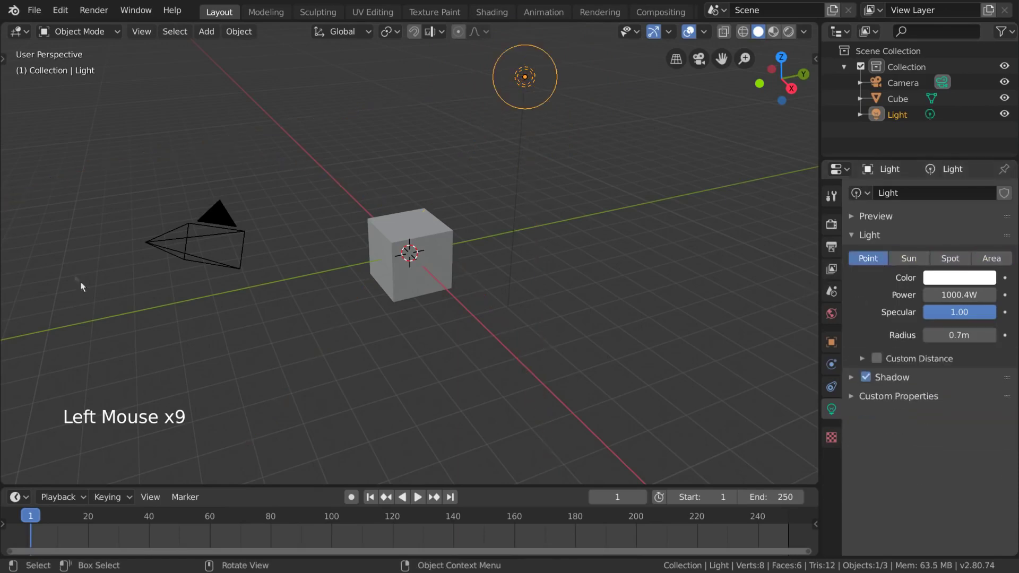
{"action": "left_click", "coordinate": [228, 217]}
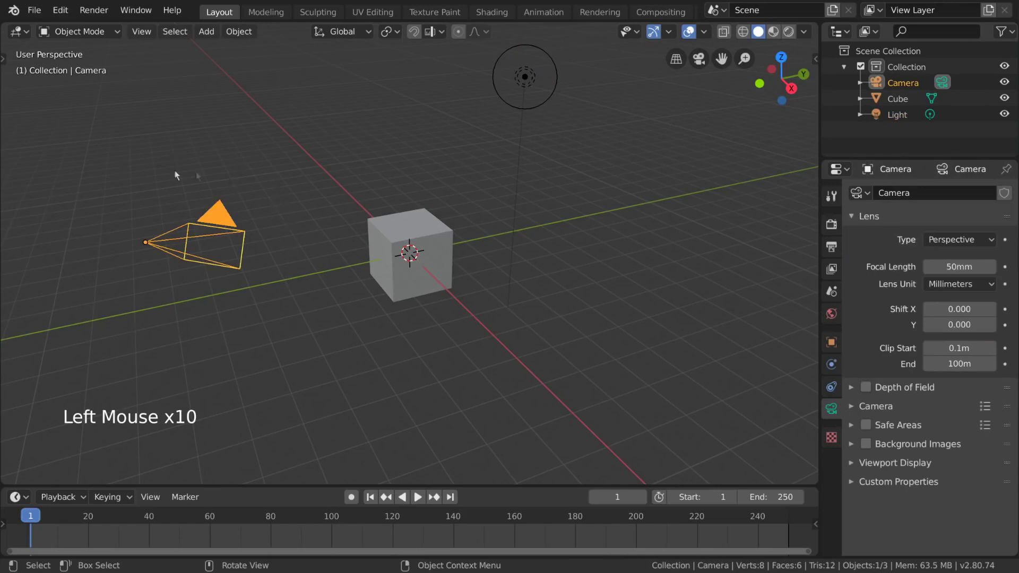